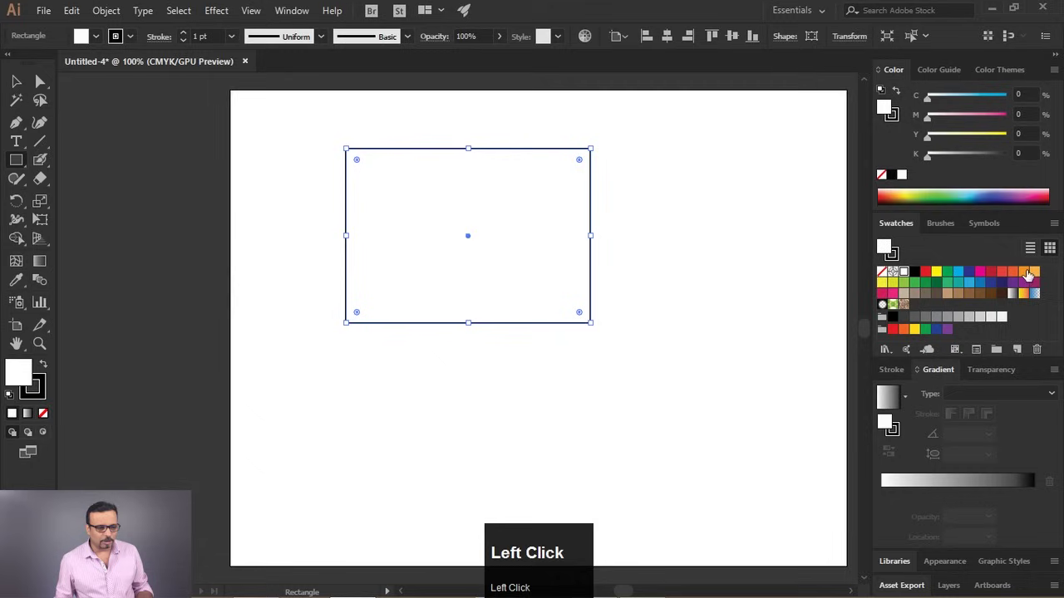
Float the Swatches panel and try a leaf pattern and a yellow-to-red gradient fill on the rectangle
drag(902, 224, 654, 237)
click(742, 206)
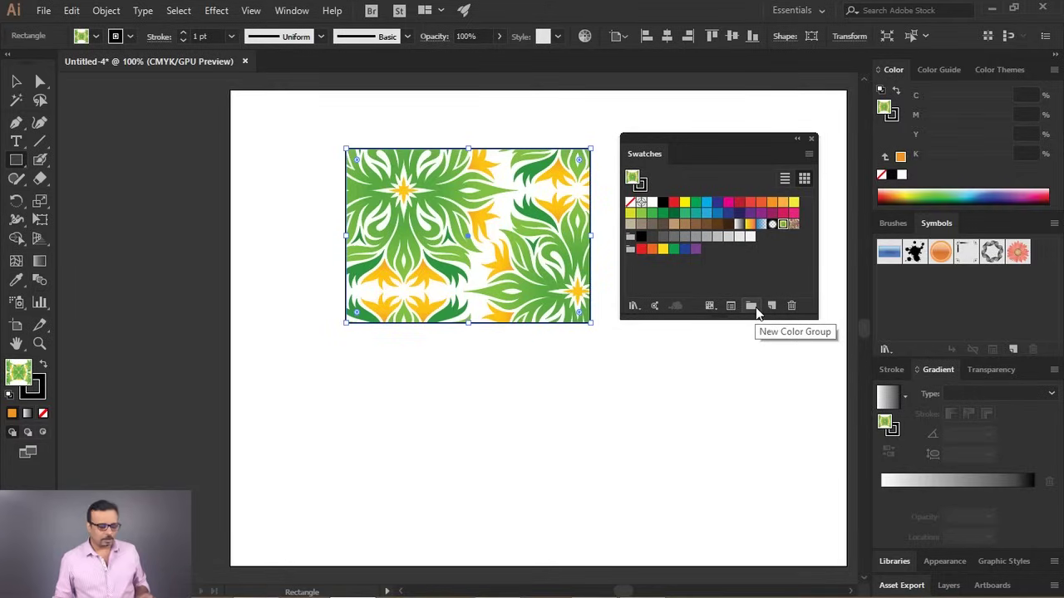
click(763, 311)
key(ctrl+z)
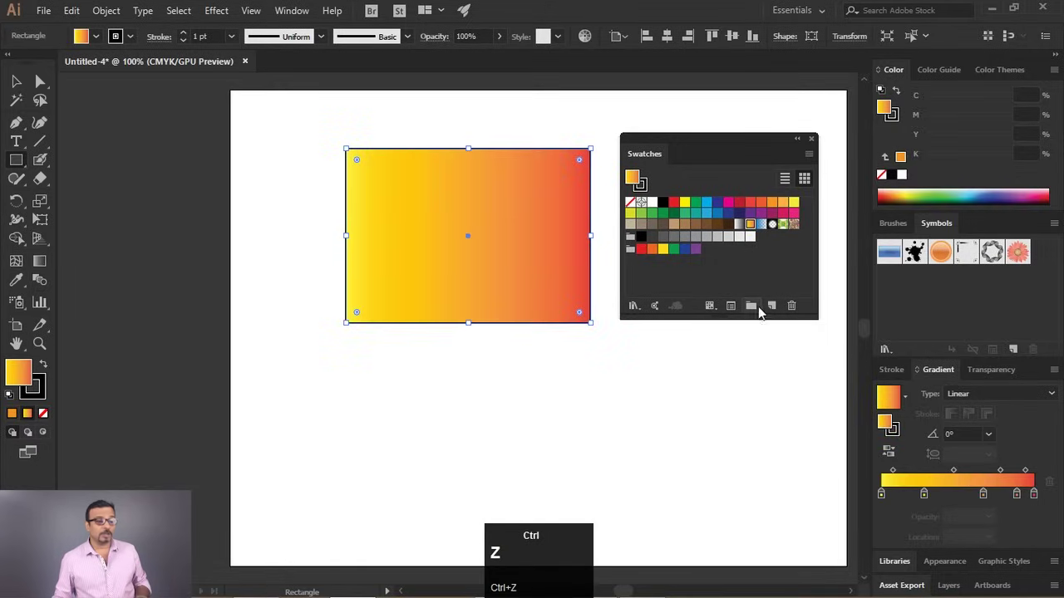
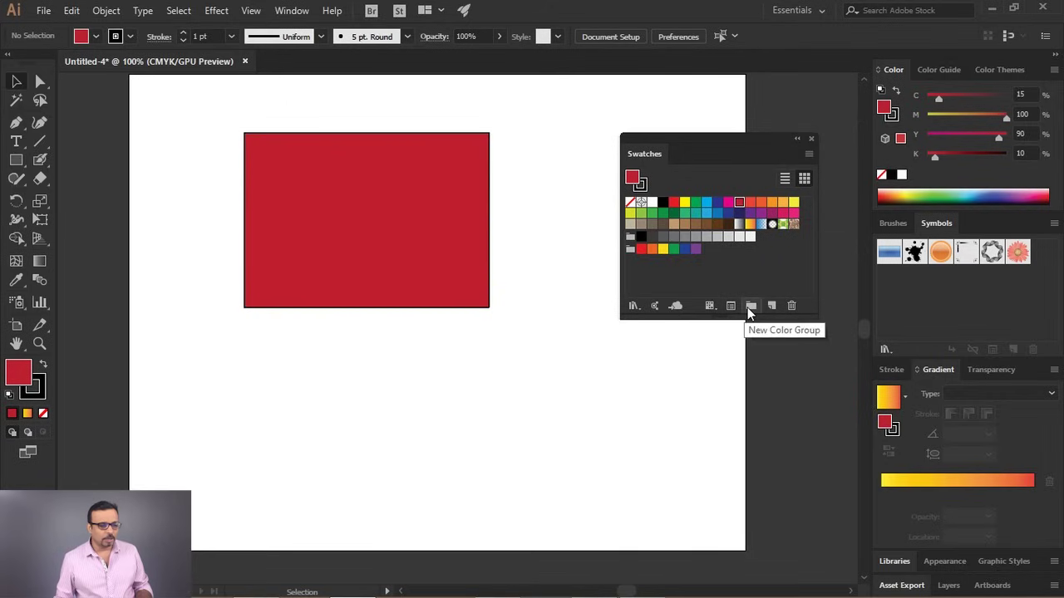
Create a new color group named MyColors holding the red swatch
click(755, 311)
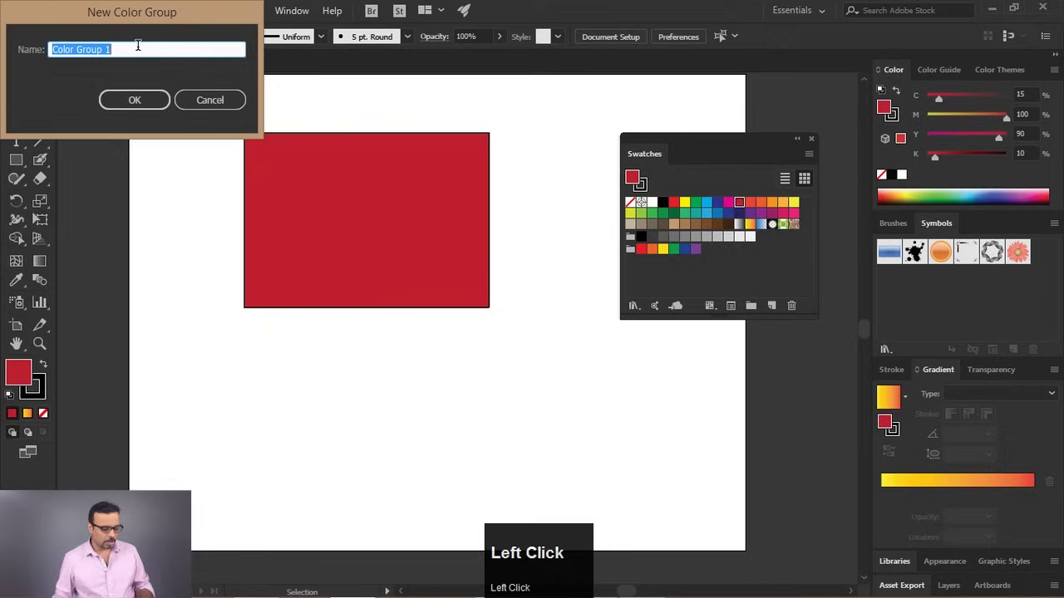
click(139, 45)
key(shift+c)
key(Return)
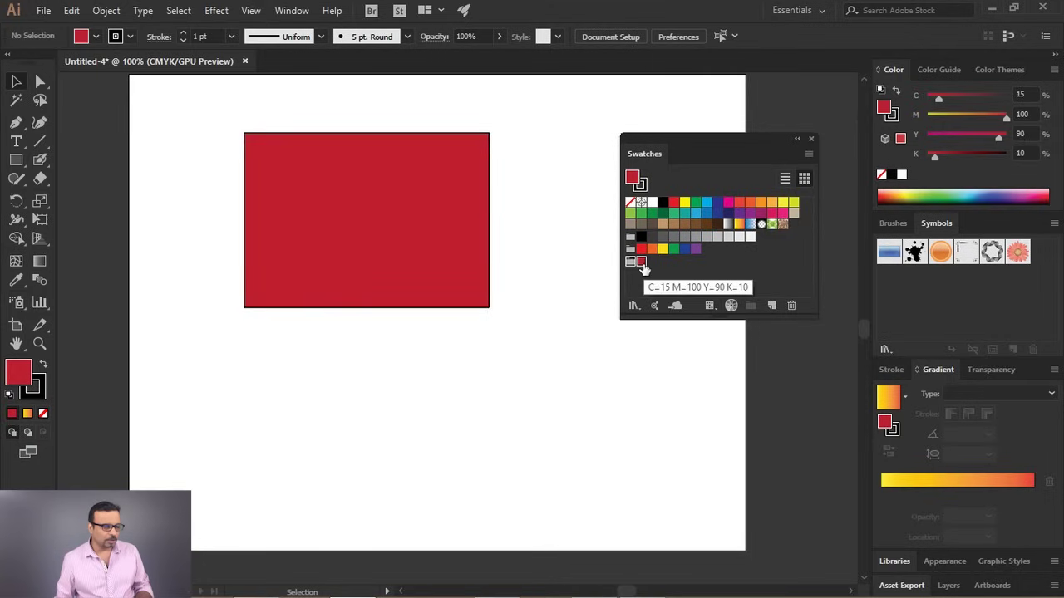
click(648, 270)
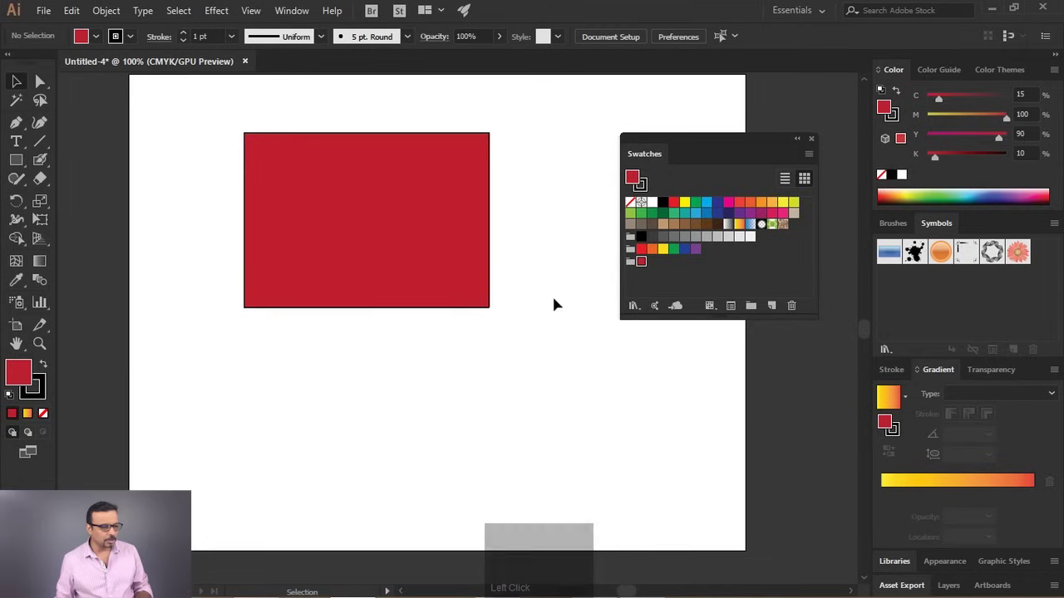
Deepen the rectangle's red to a duller shade with the CMYK sliders and start a new swatch for it
drag(649, 265, 640, 270)
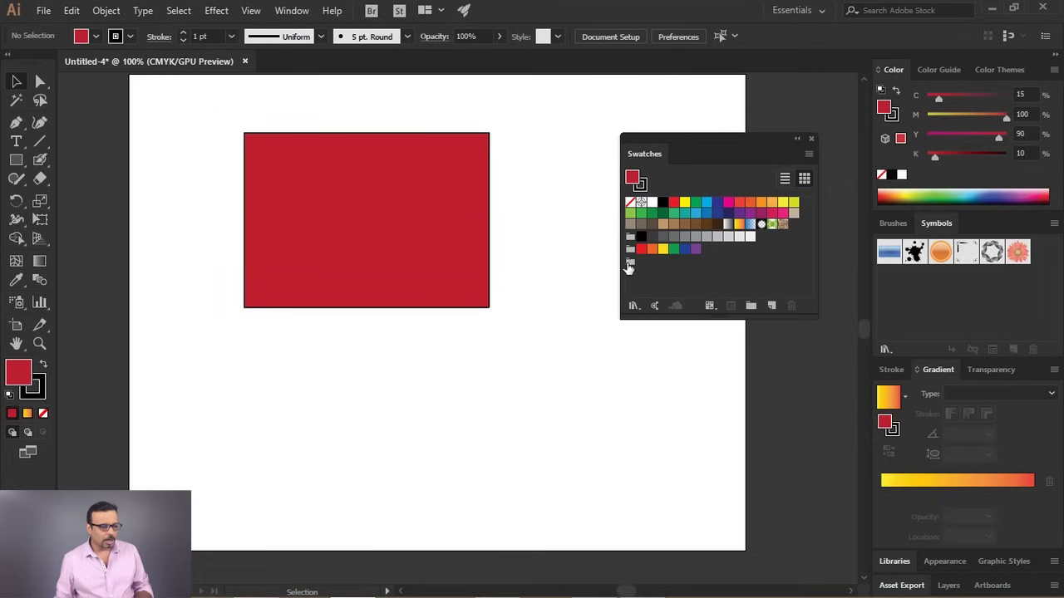
drag(21, 374, 384, 64)
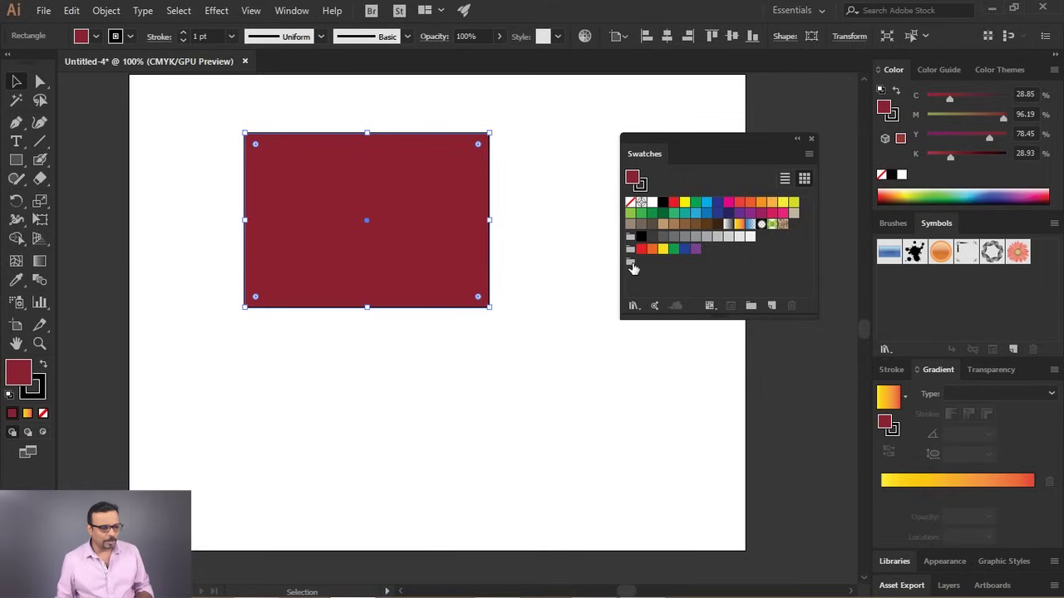
drag(639, 268, 406, 108)
Name the new swatch Deep dull Red
key(shift+d)
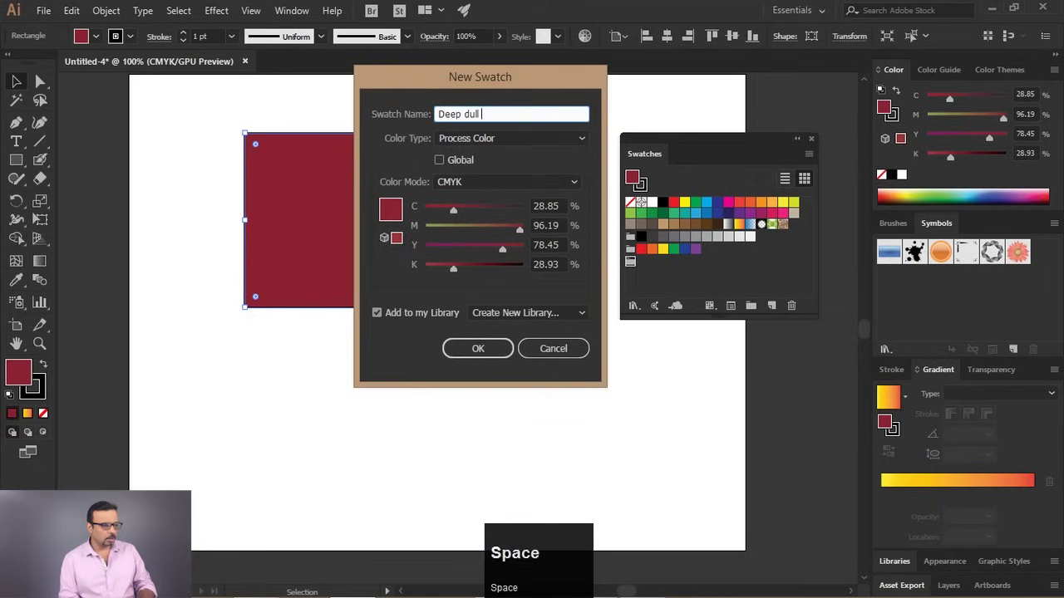
key(e)
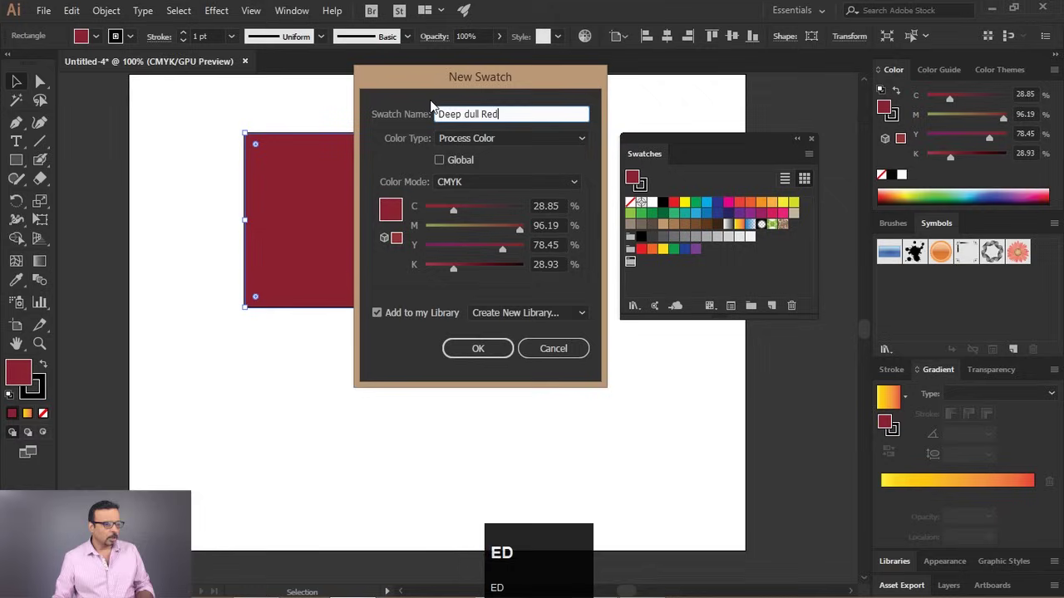
text(ed)
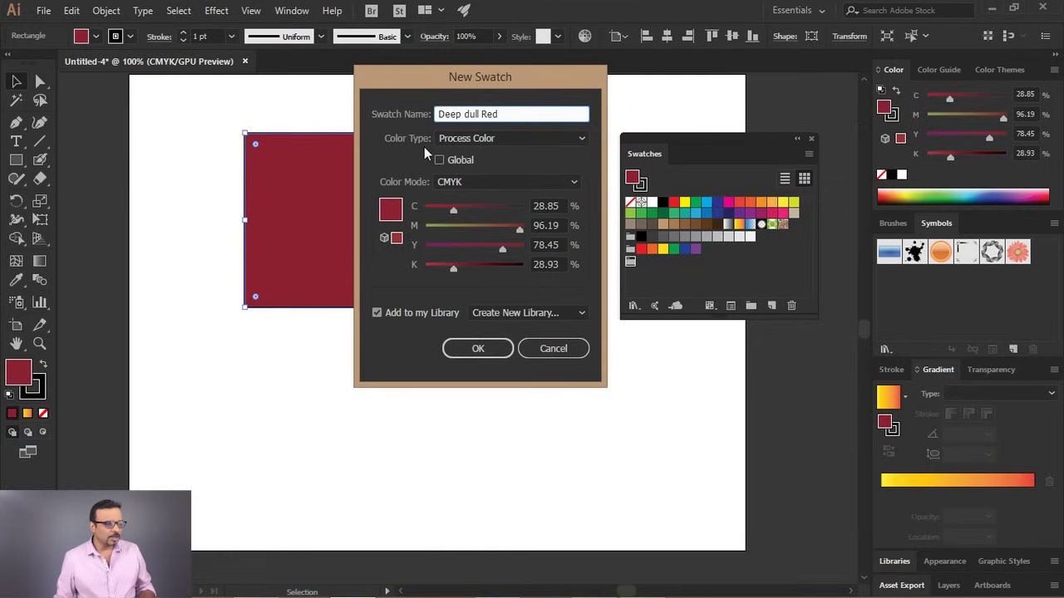
Try Spot Color, return to Process Color, make it Global and confirm the swatch
click(497, 140)
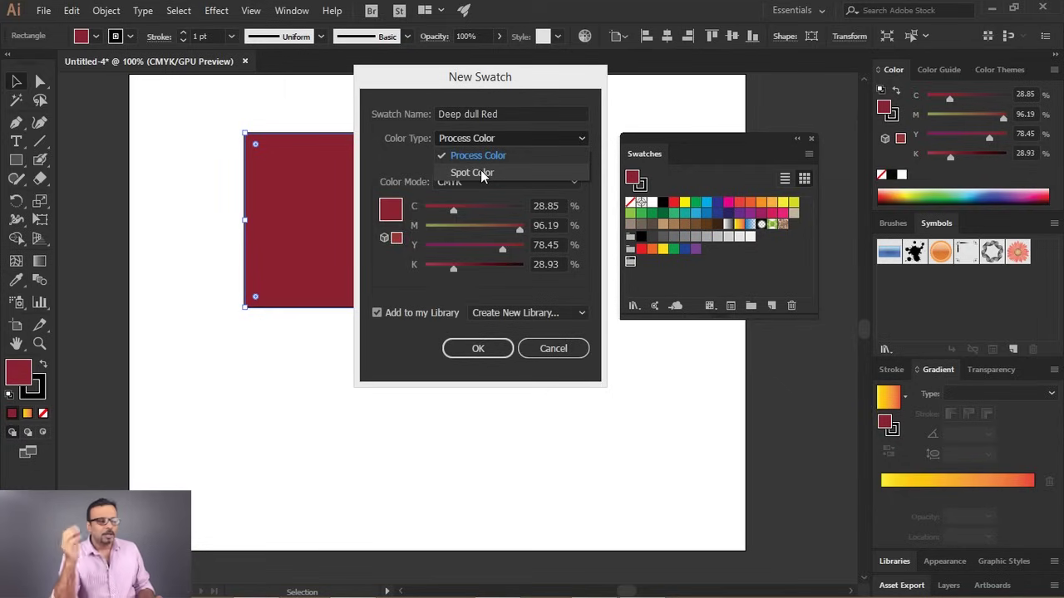
click(485, 174)
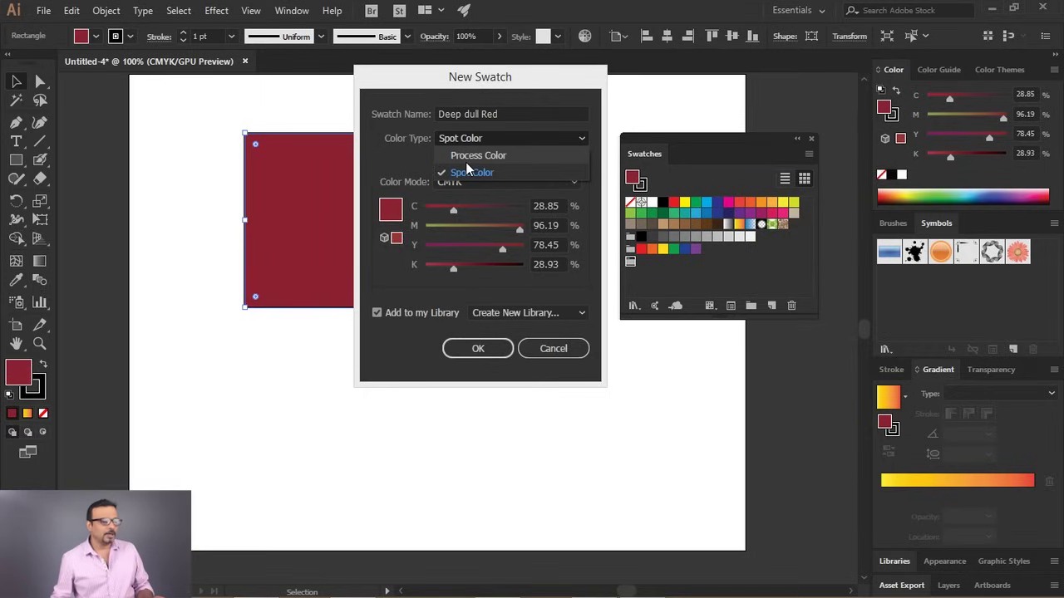
click(470, 164)
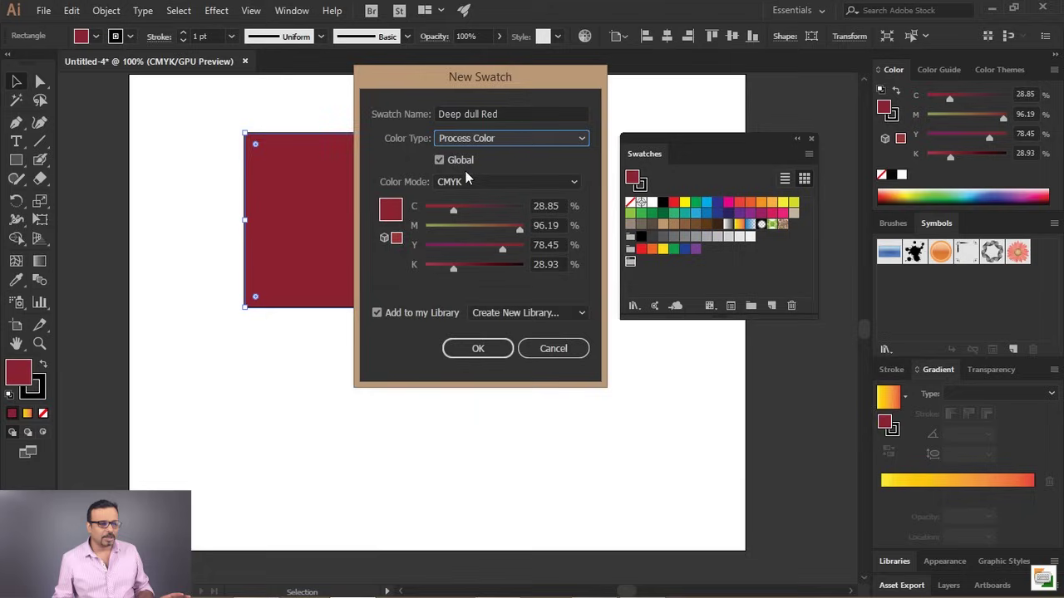
click(444, 167)
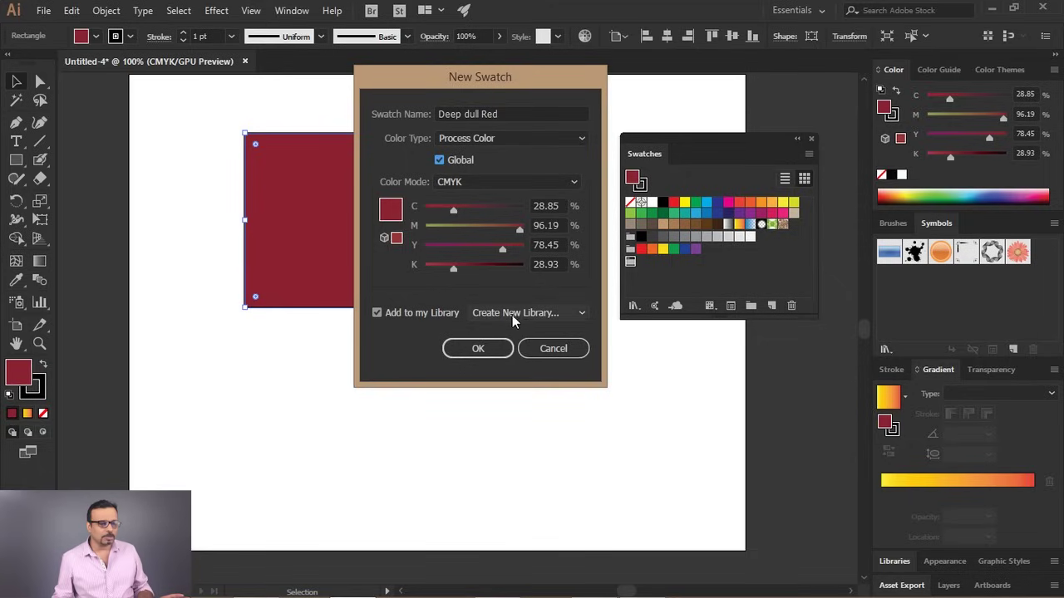
click(517, 316)
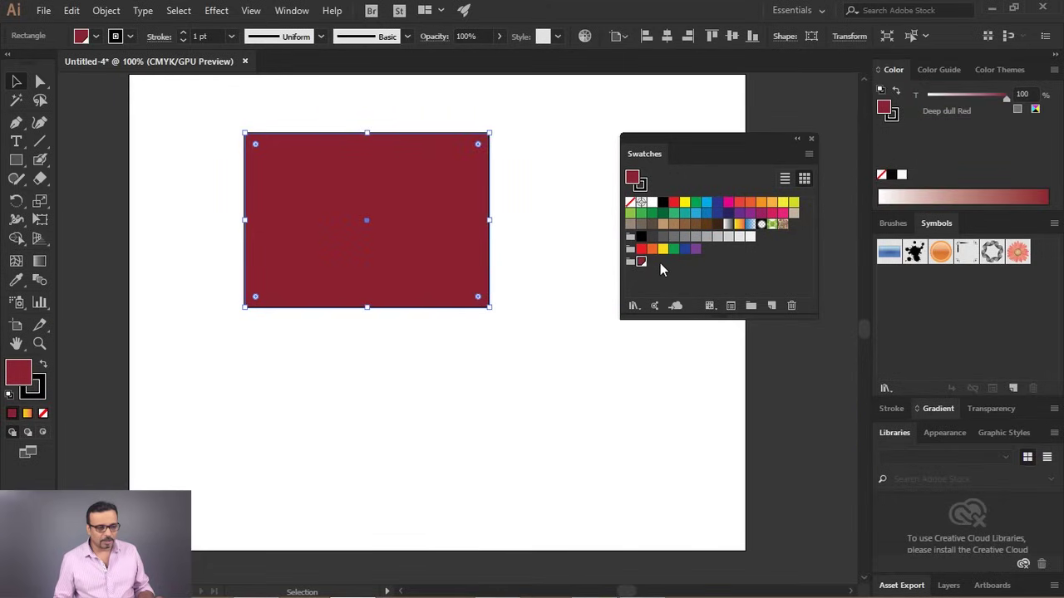
Pick a bright pink fill for the rectangle in the Color Picker
click(666, 266)
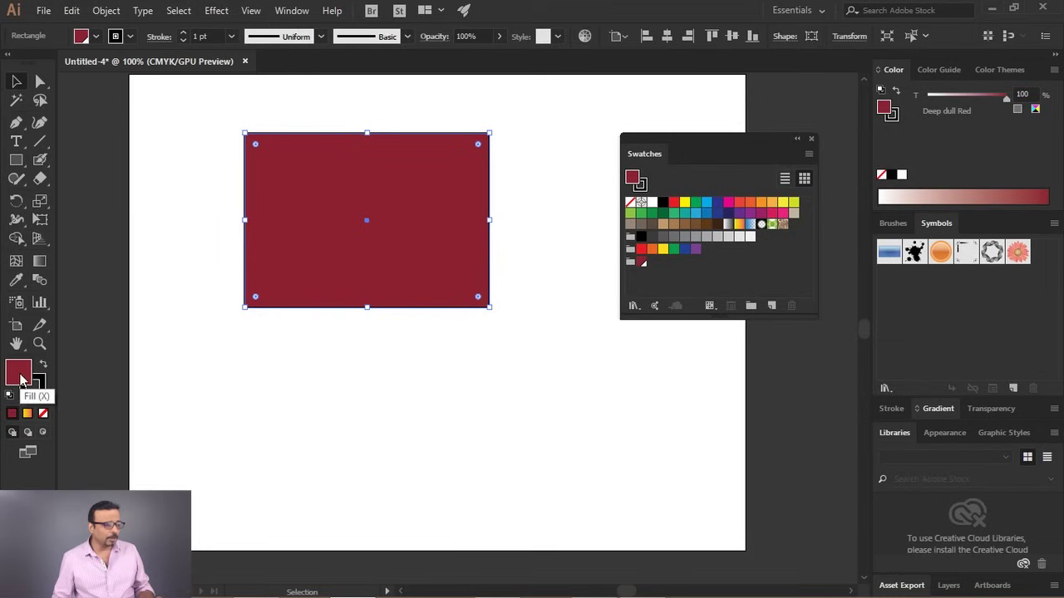
click(24, 379)
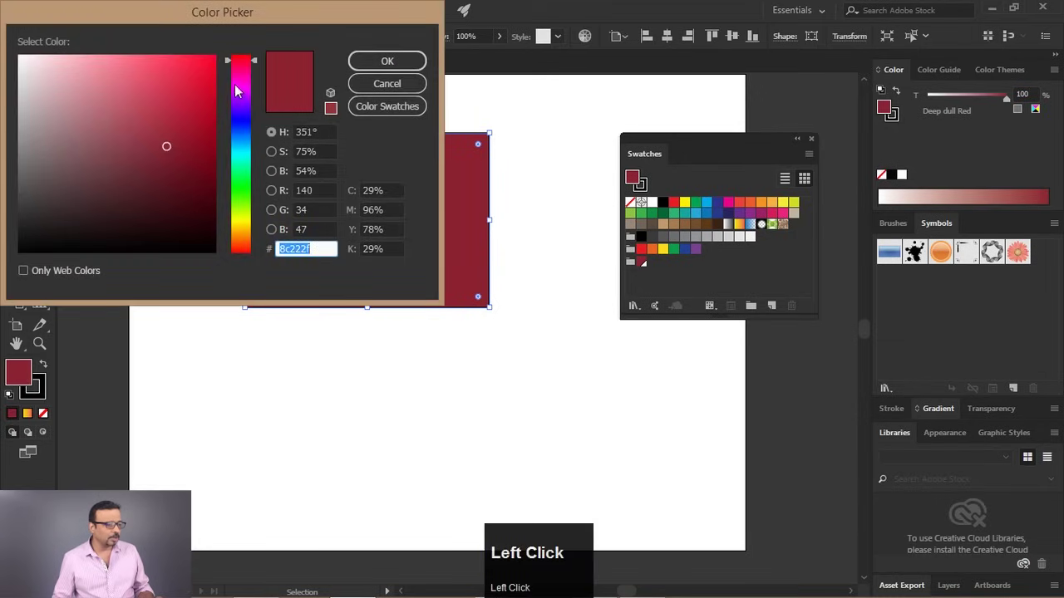
drag(248, 85, 370, 67)
drag(369, 70, 633, 267)
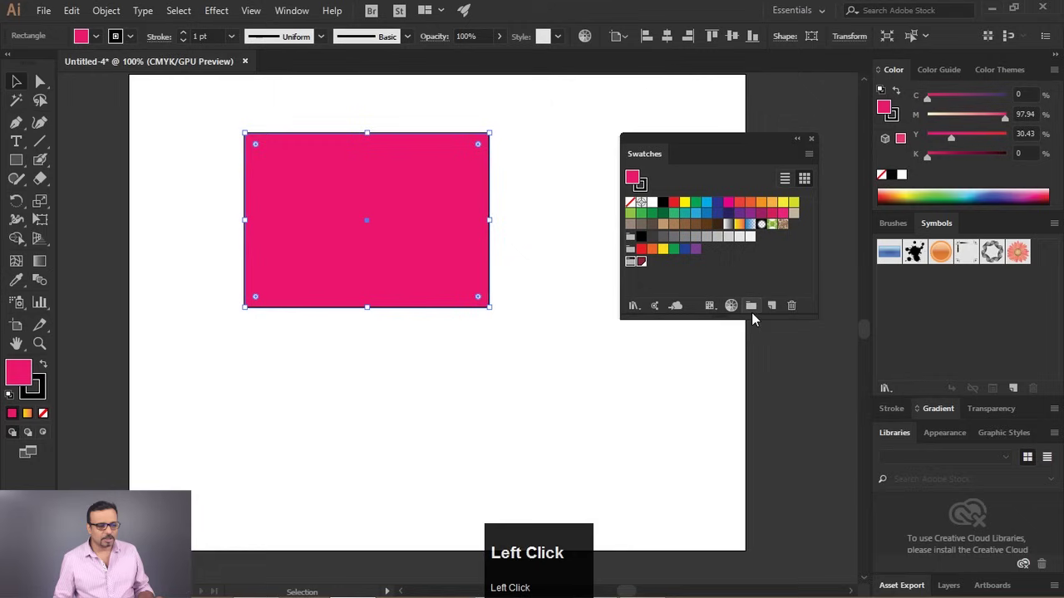
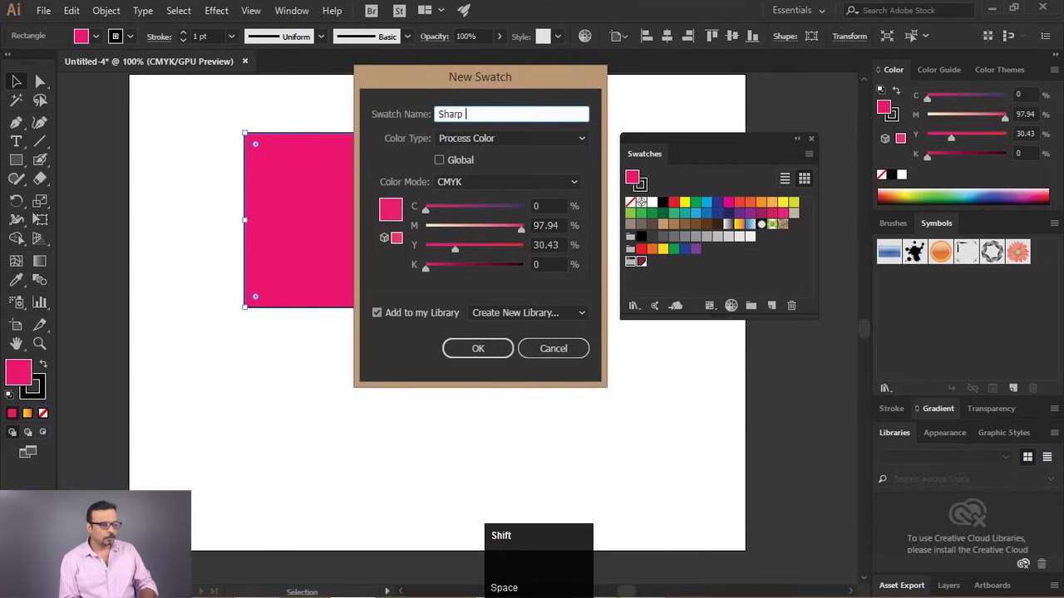
Name the swatch Sharp Pink and confirm it
key(i)
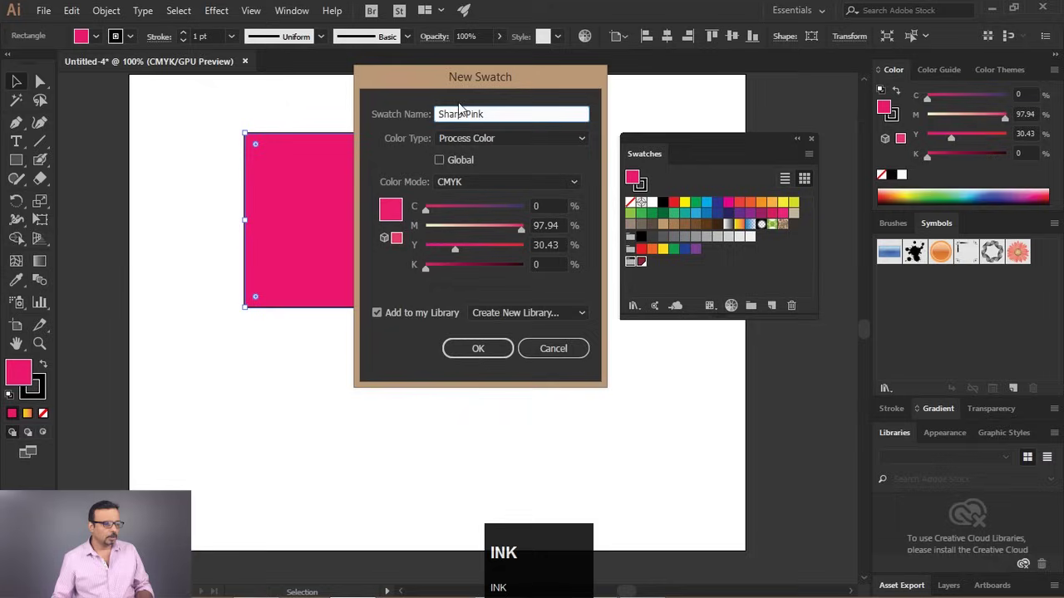
click(440, 164)
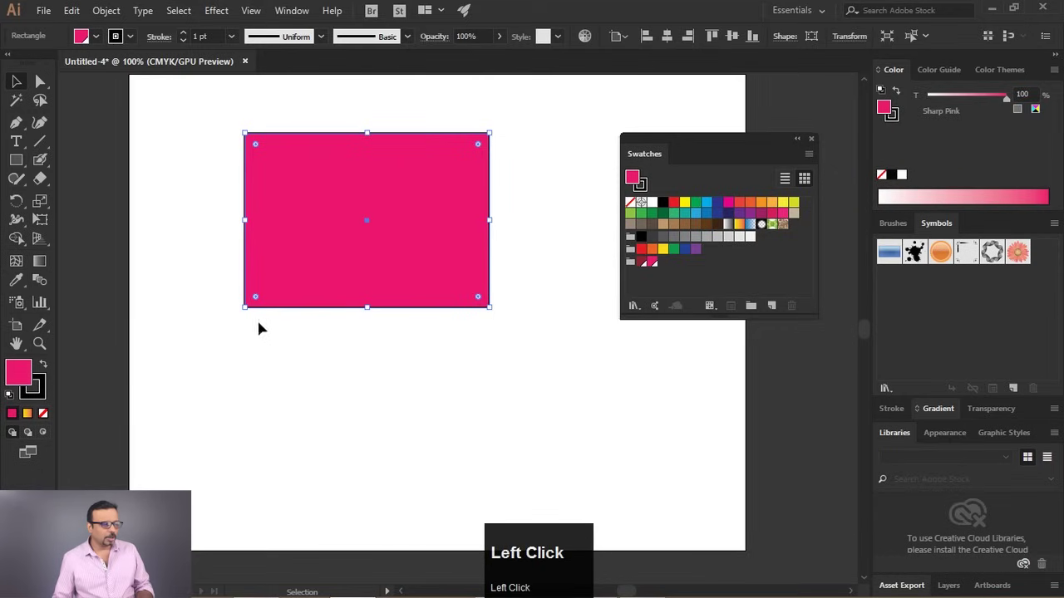
Change the fill to lime green and save it as a swatch named Lime Green
drag(33, 373, 392, 65)
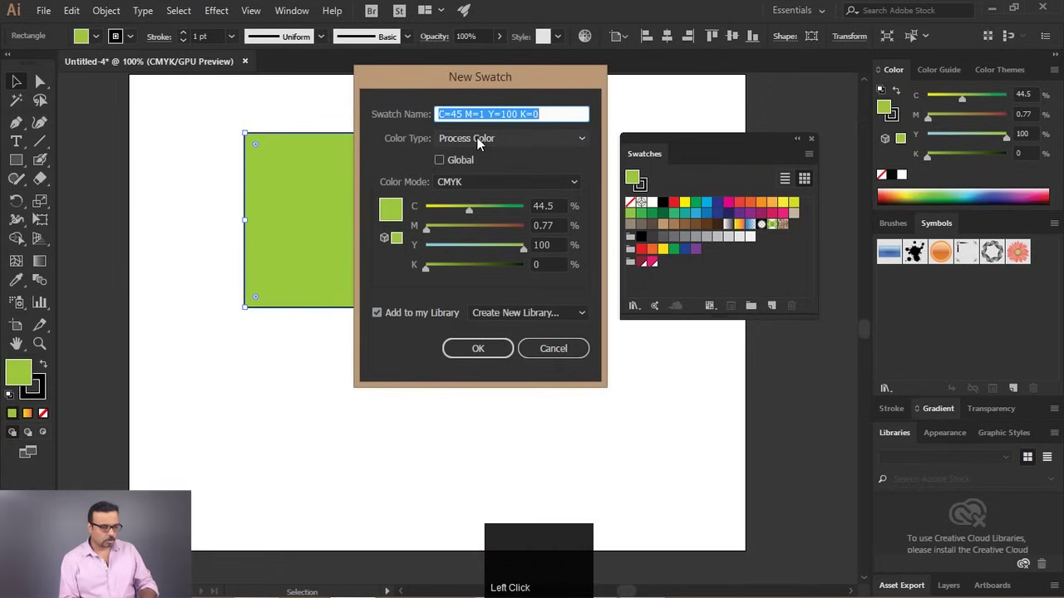
click(481, 141)
key(shift+g)
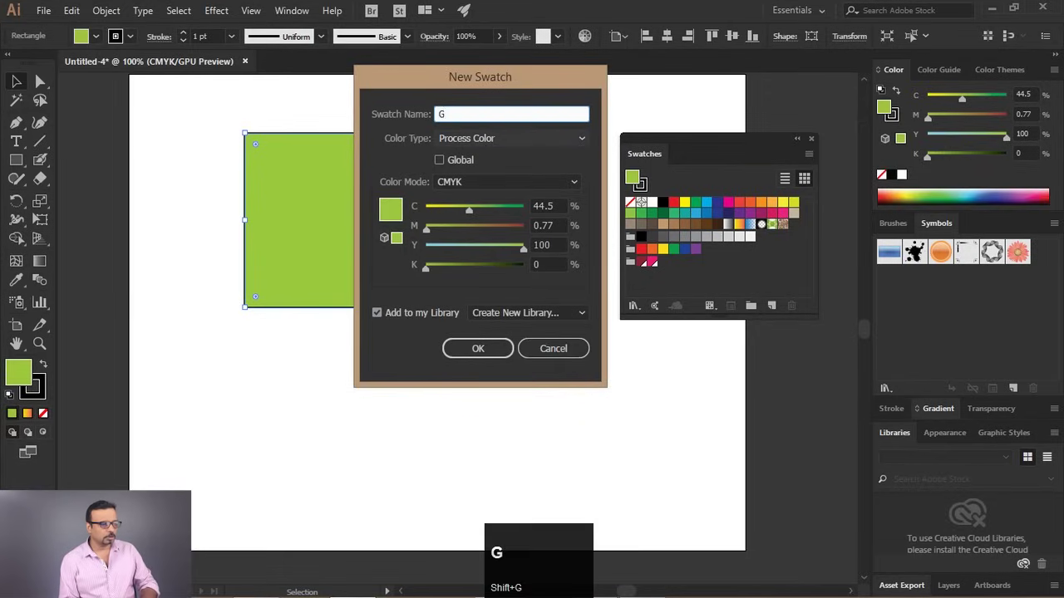
key(BackSpace)
text(l)
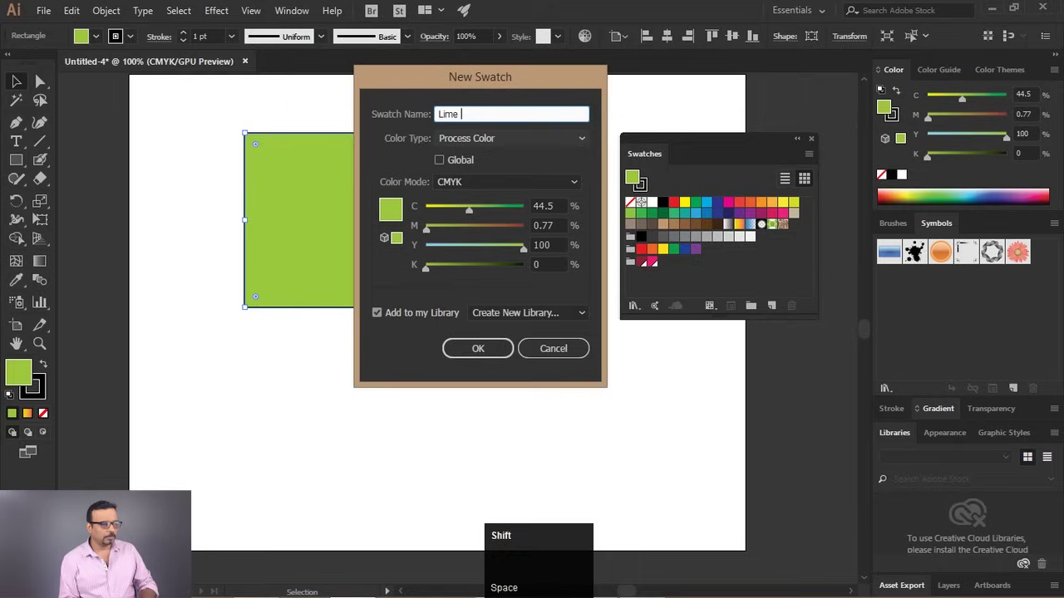
key(r)
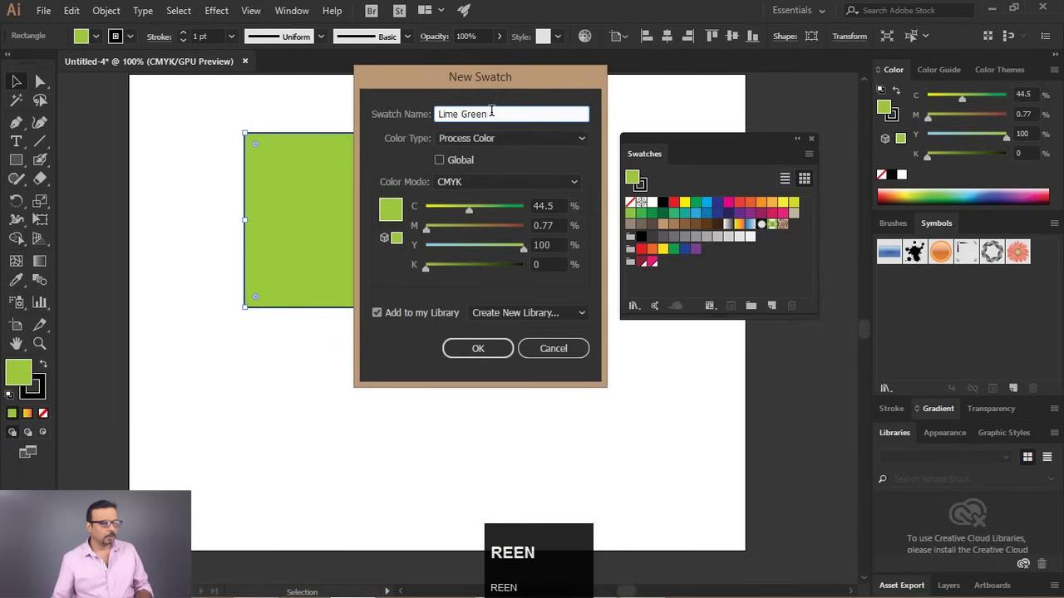
drag(457, 161, 680, 286)
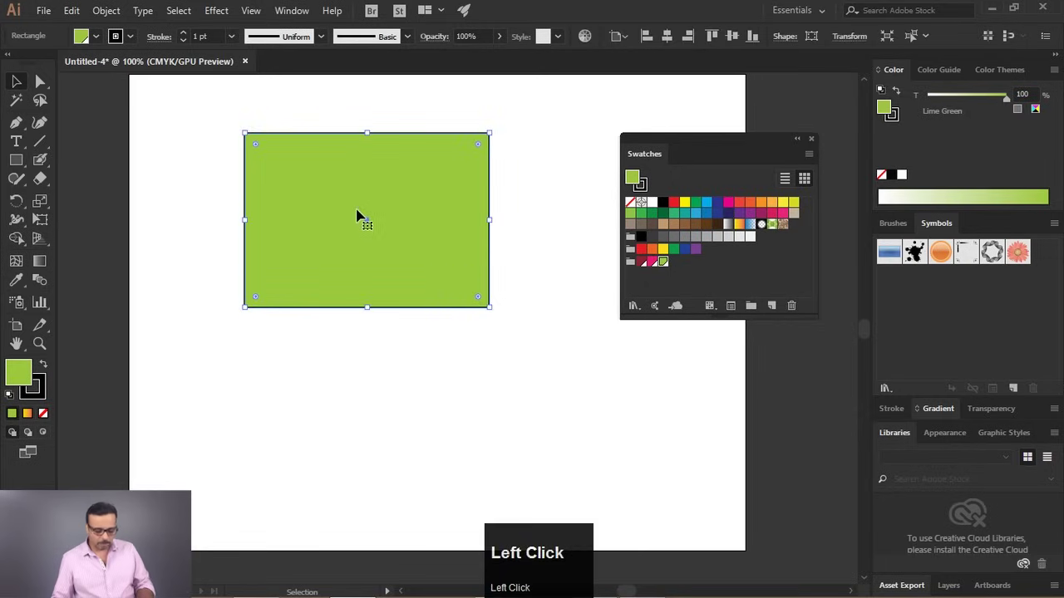
Delete the rectangle from the artboard
key(Delete)
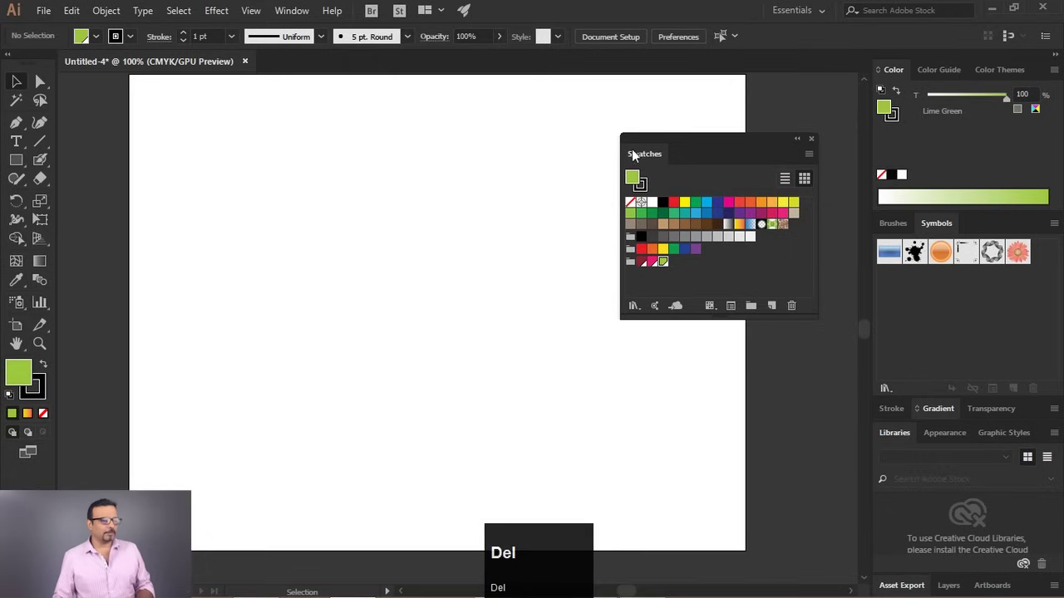
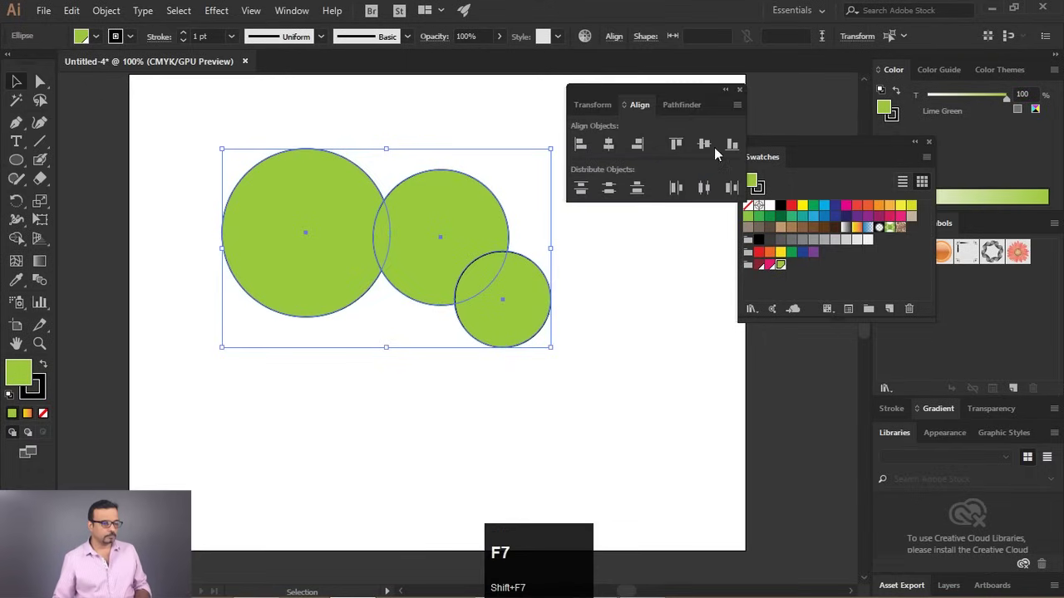
Try bottom-aligning the circles to the artboard, undo, change the Align To target and move the Align panel aside
click(738, 153)
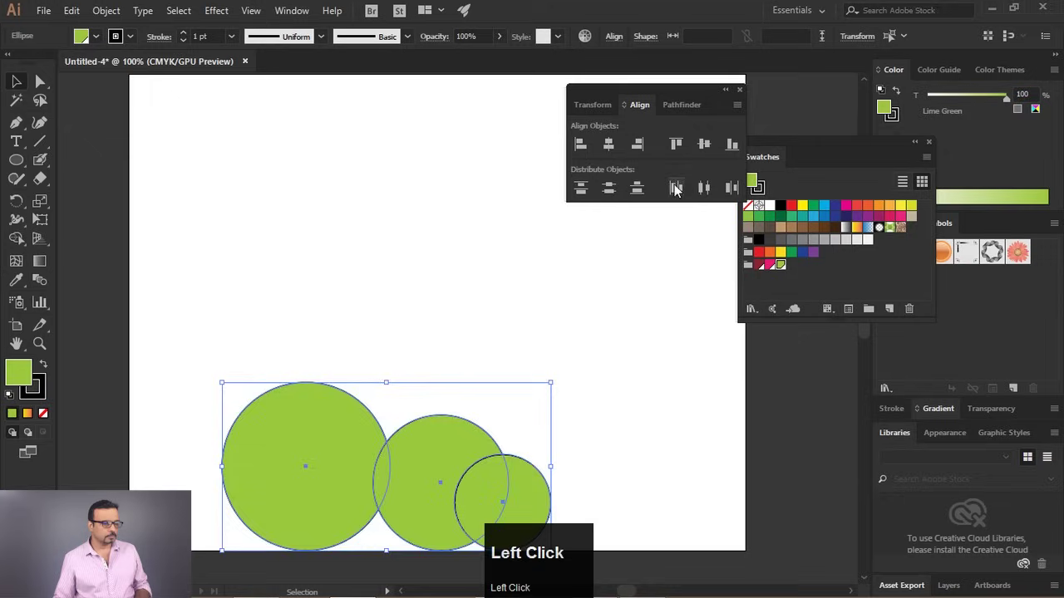
key(ctrl+z)
click(744, 110)
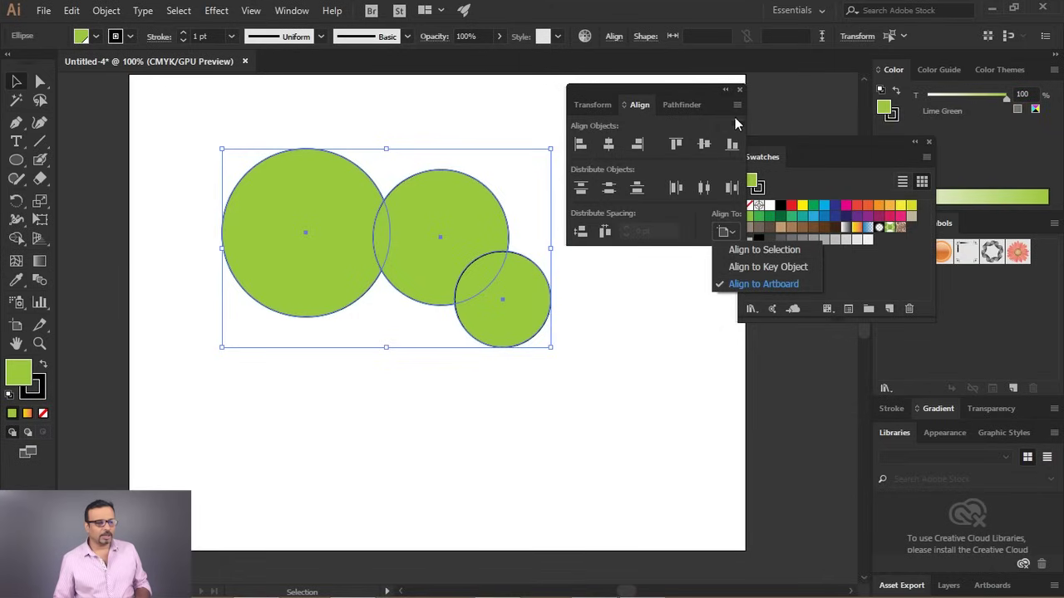
drag(739, 111, 702, 107)
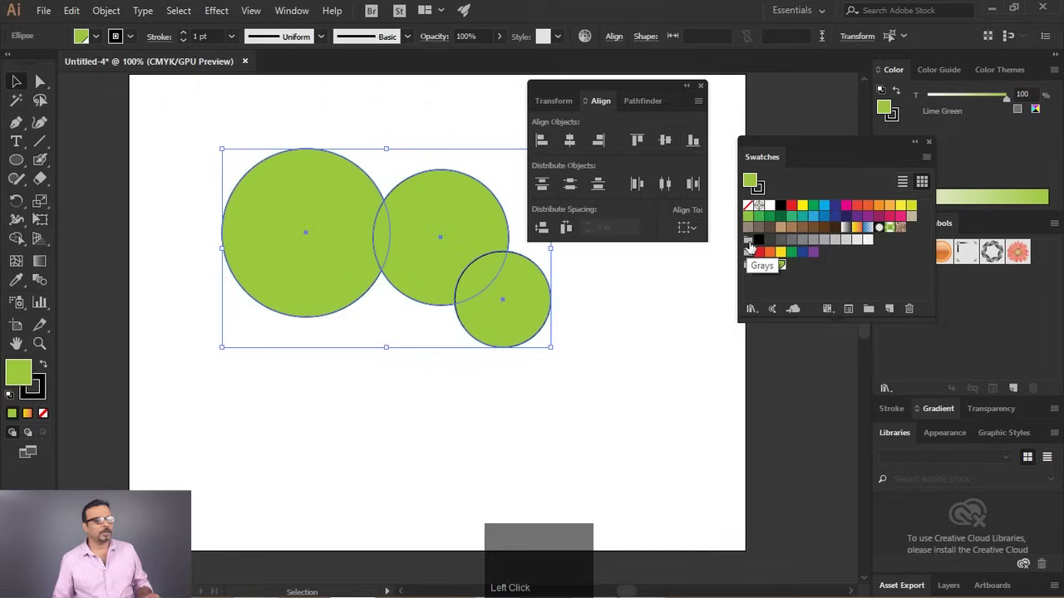
drag(573, 89, 770, 230)
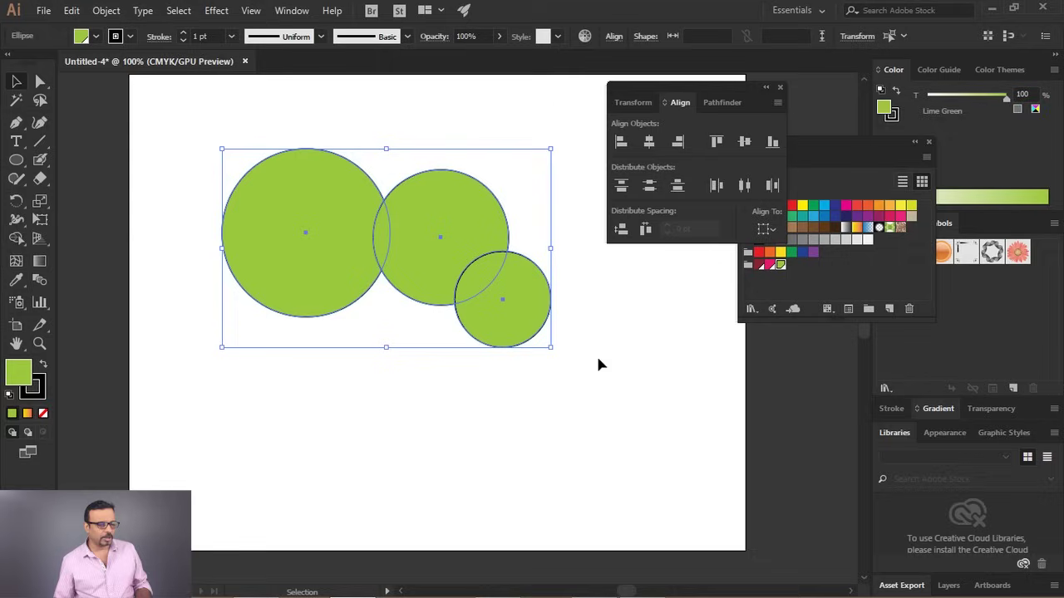
Nest the circles, colour the outer ring deep dull red and duplicate the target at different sizes
click(779, 141)
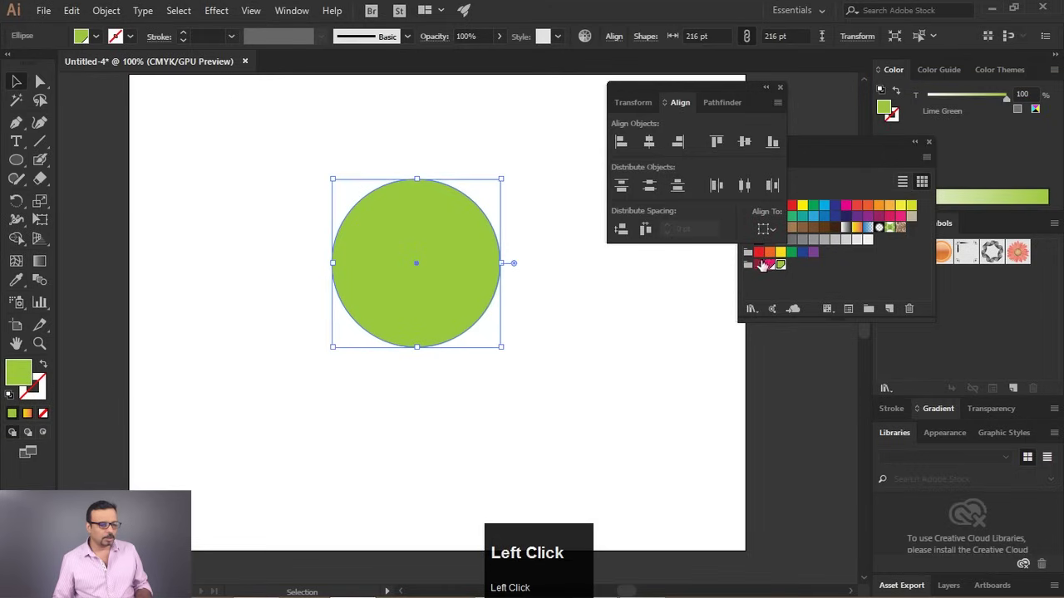
click(766, 271)
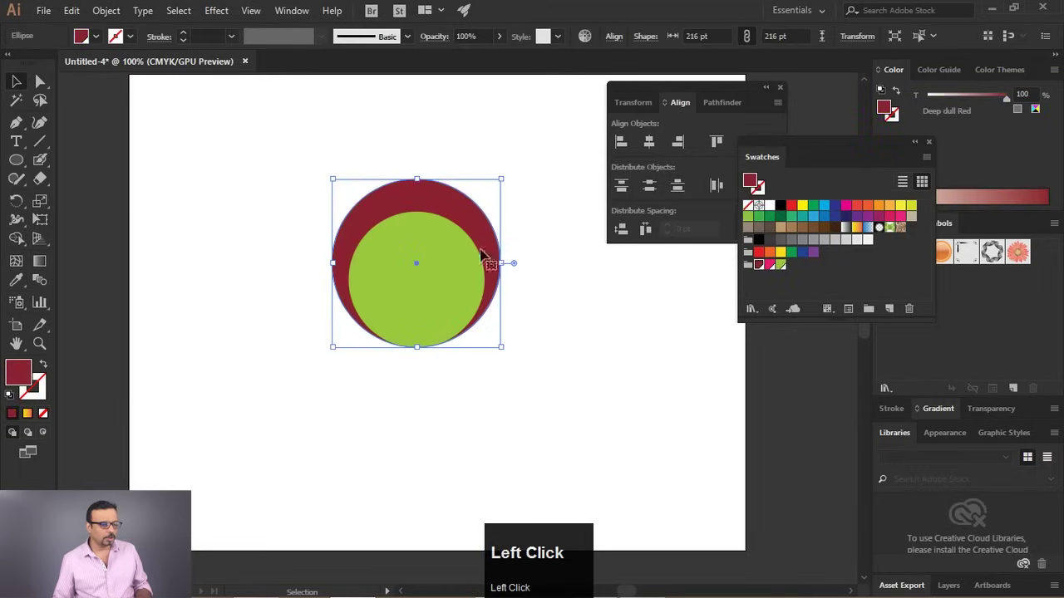
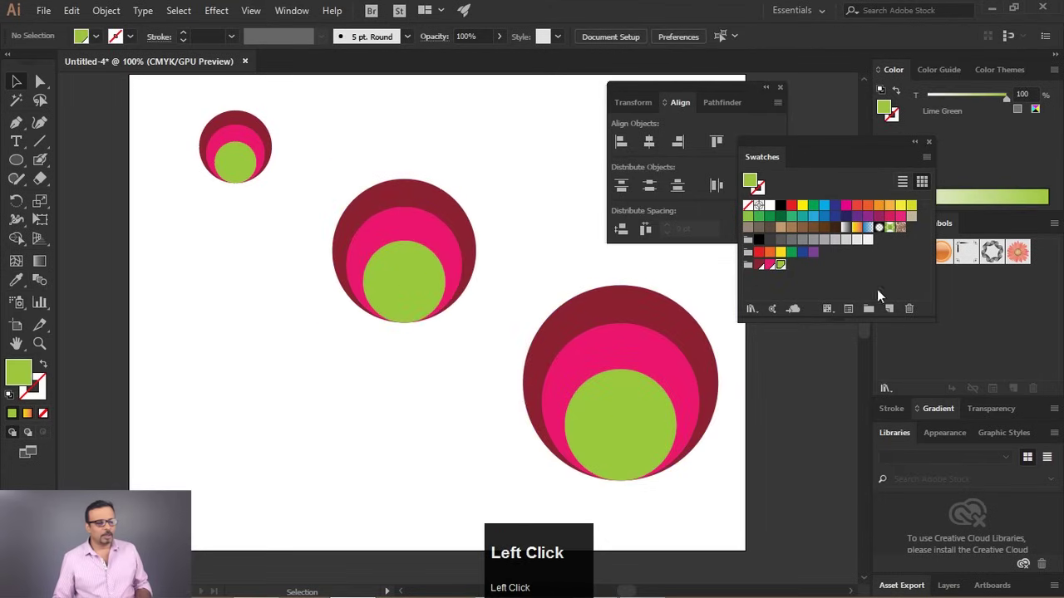
click(561, 214)
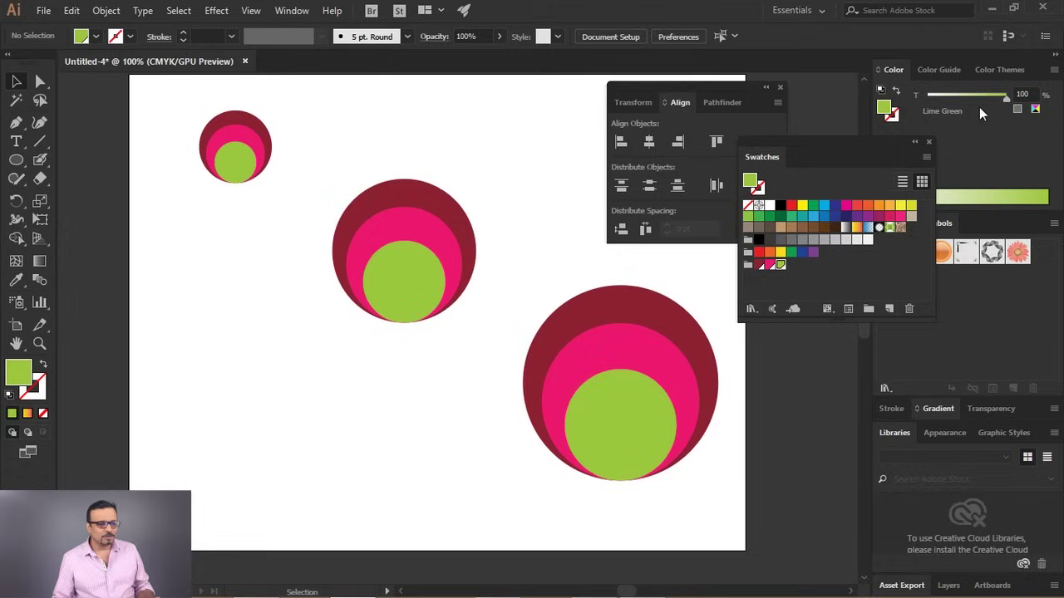
drag(1010, 105, 686, 271)
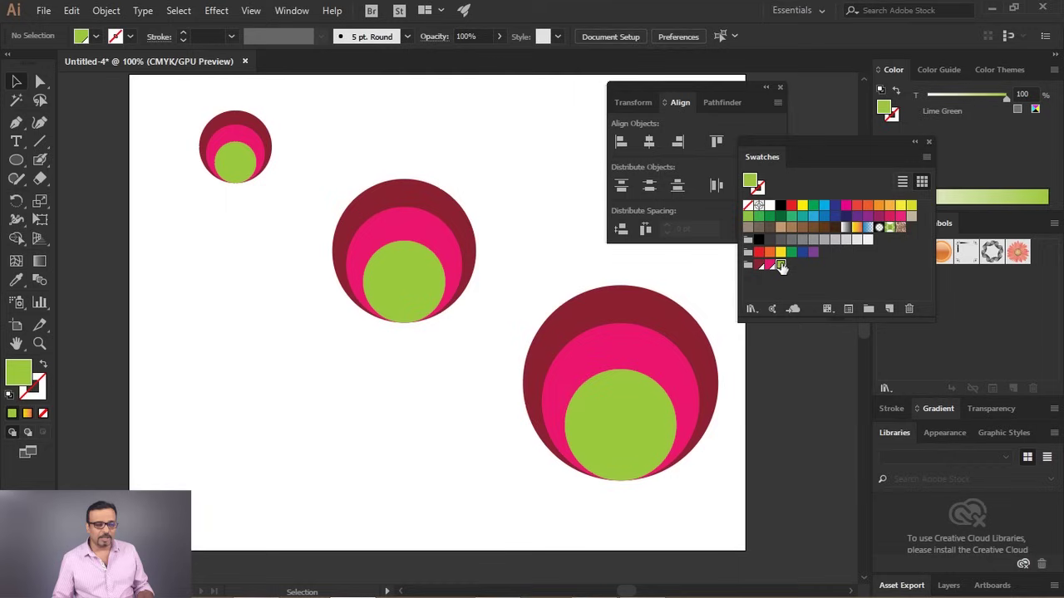
Edit the Lime Green global swatch to C 2 M 55 Y 0 K 0 light pink named Bohot Light Pink
click(787, 268)
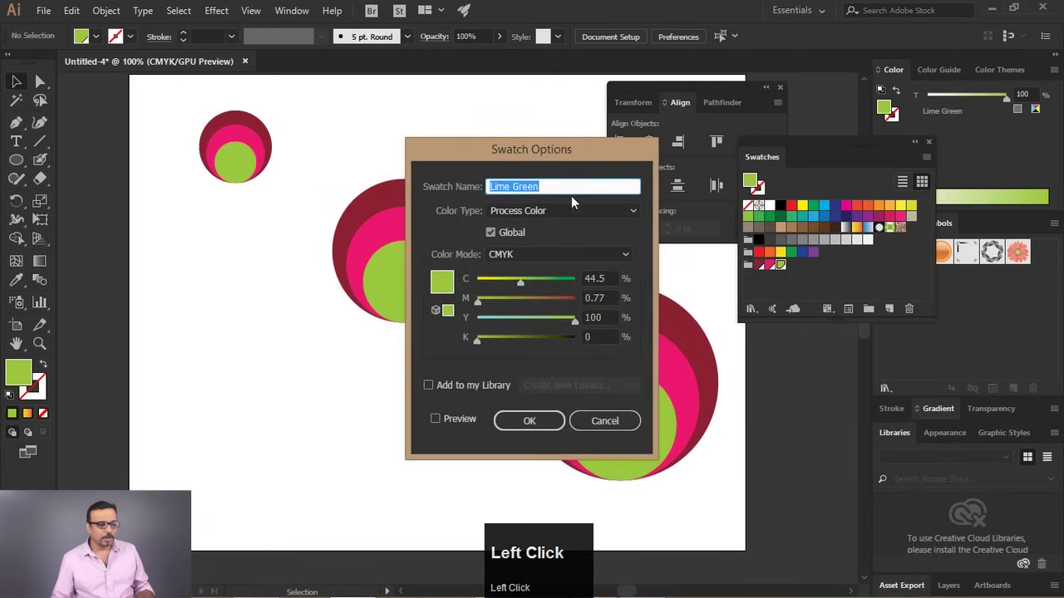
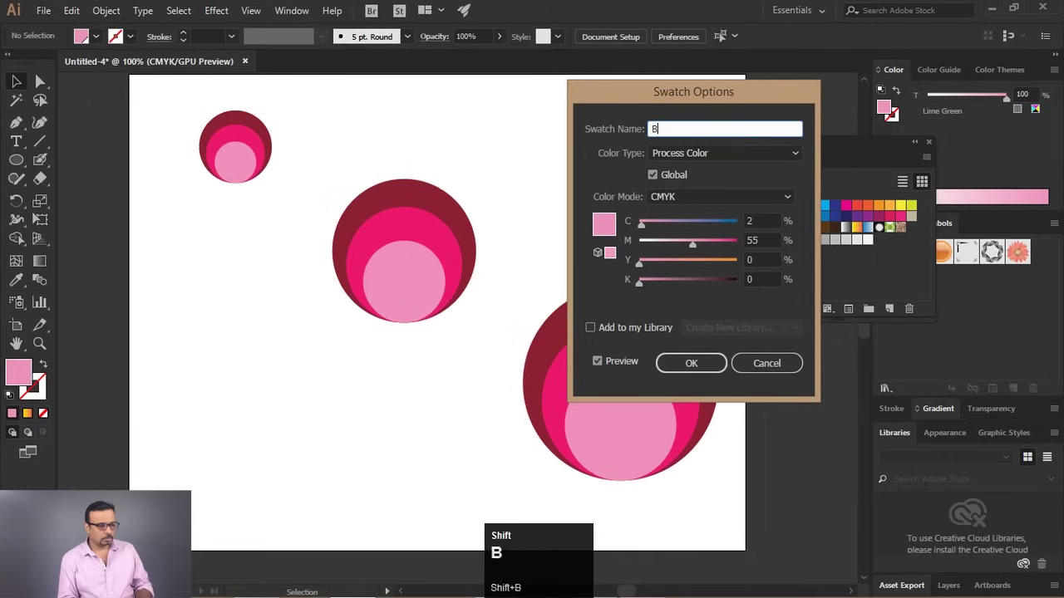
key(i)
key(space)
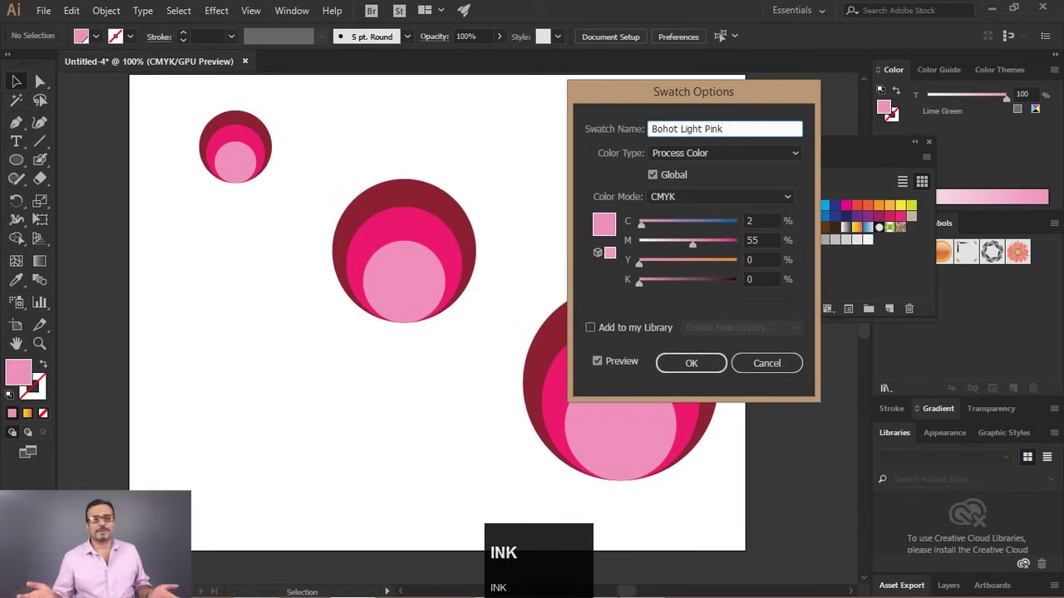
text(ink)
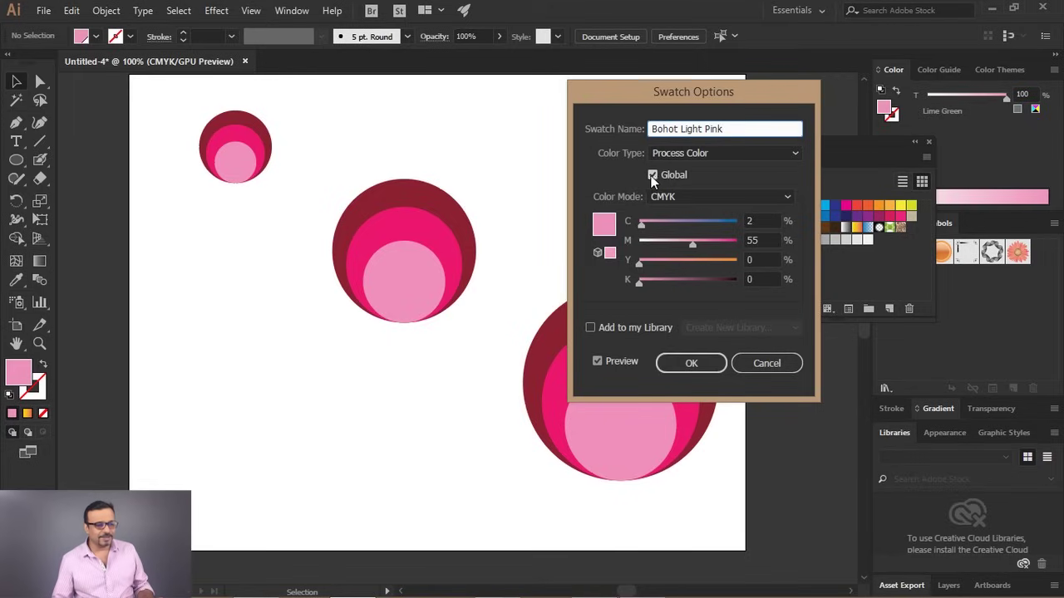
click(683, 367)
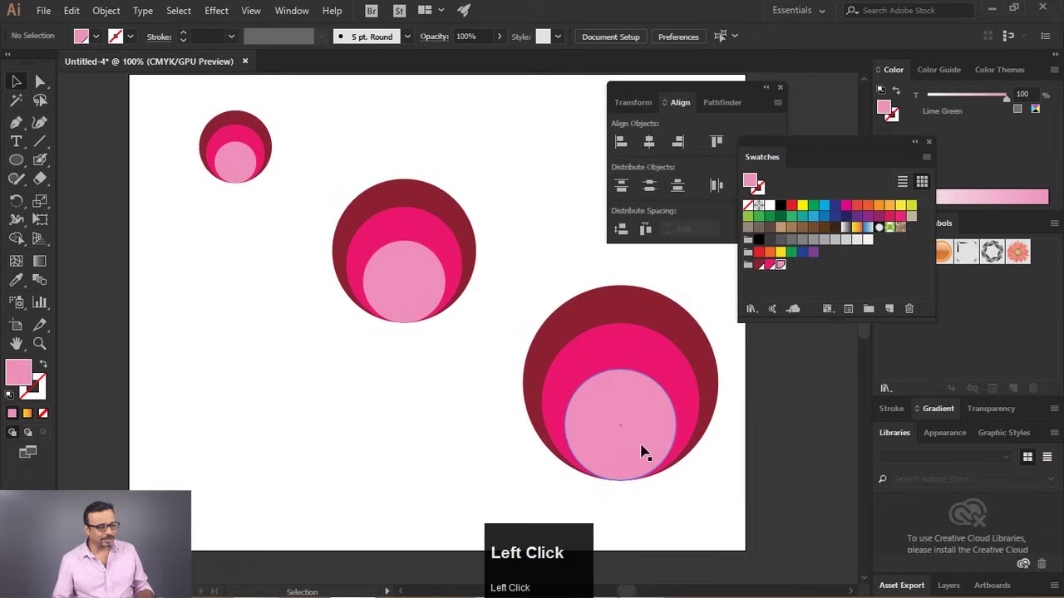
click(494, 351)
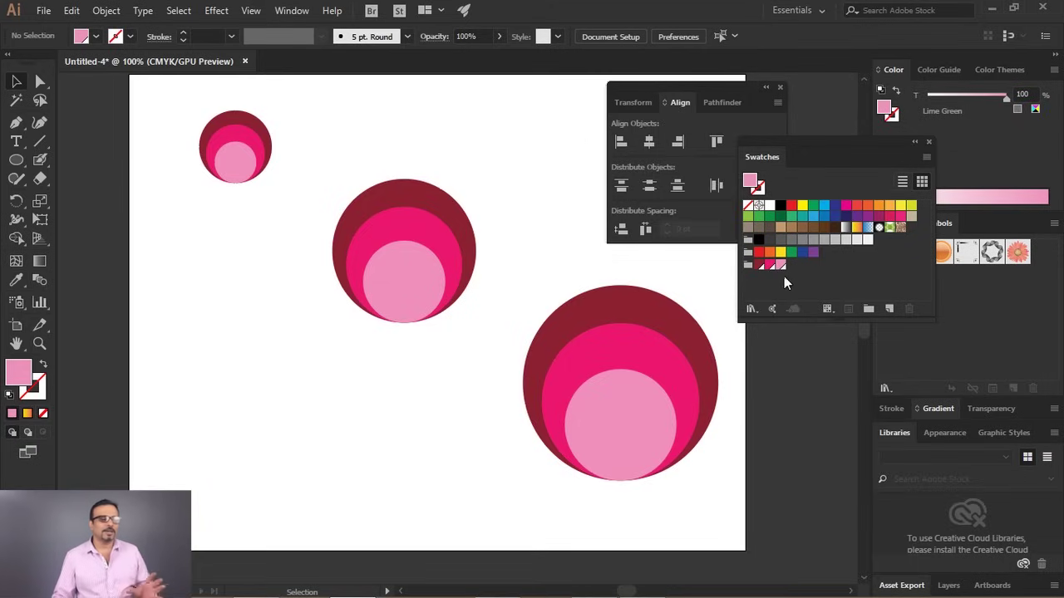
Draw four extra plain circles with the Ellipse Tool and select them for a green fill
click(391, 297)
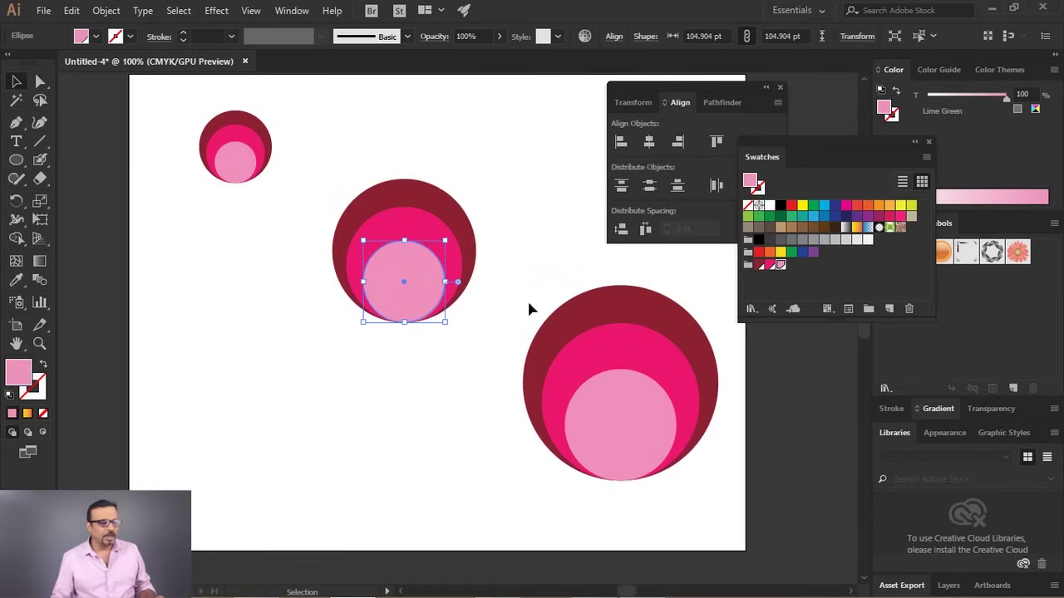
click(551, 209)
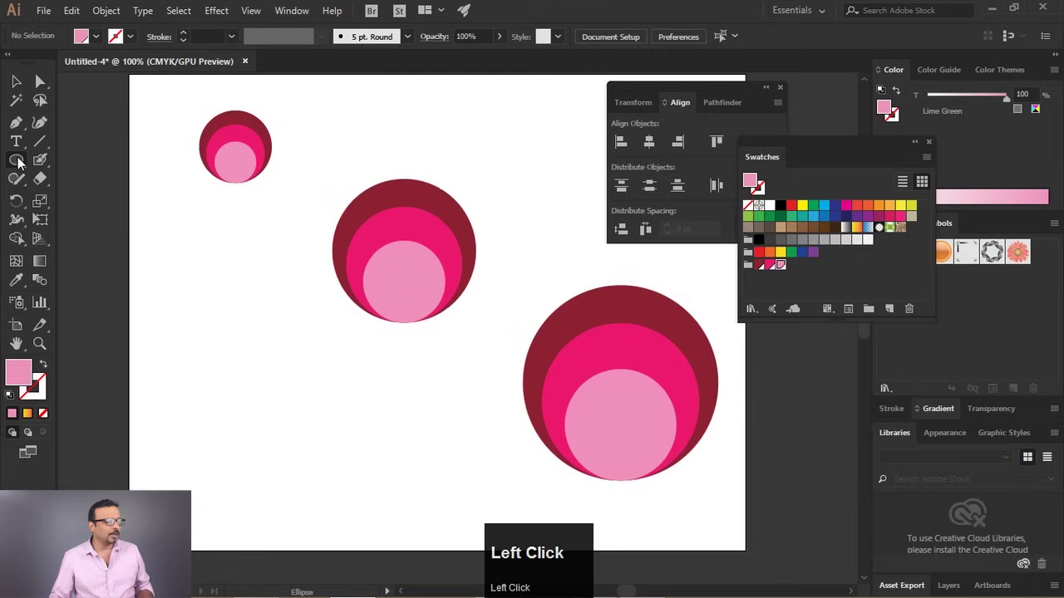
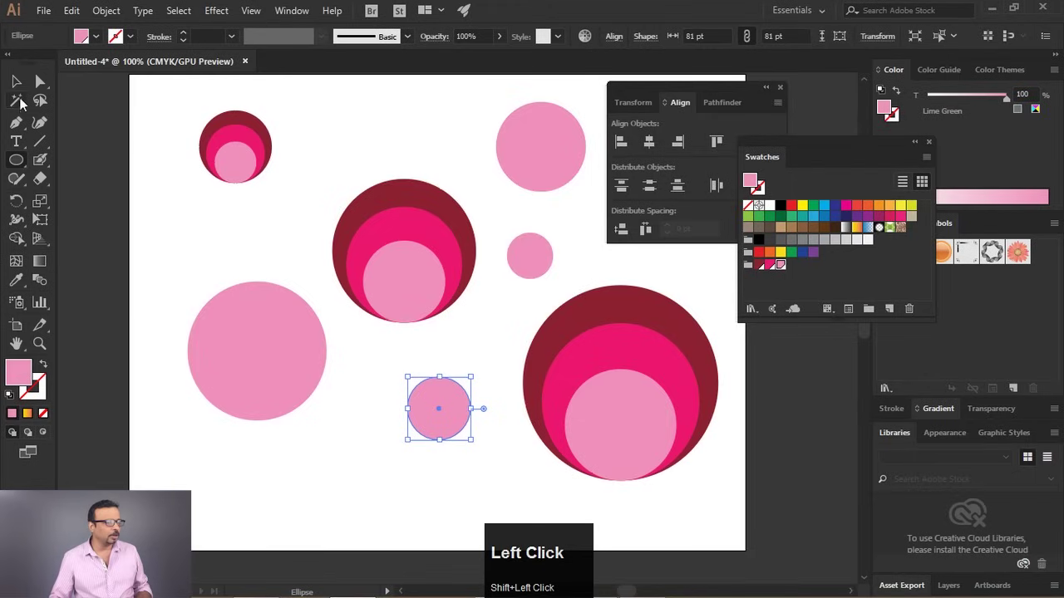
click(248, 367)
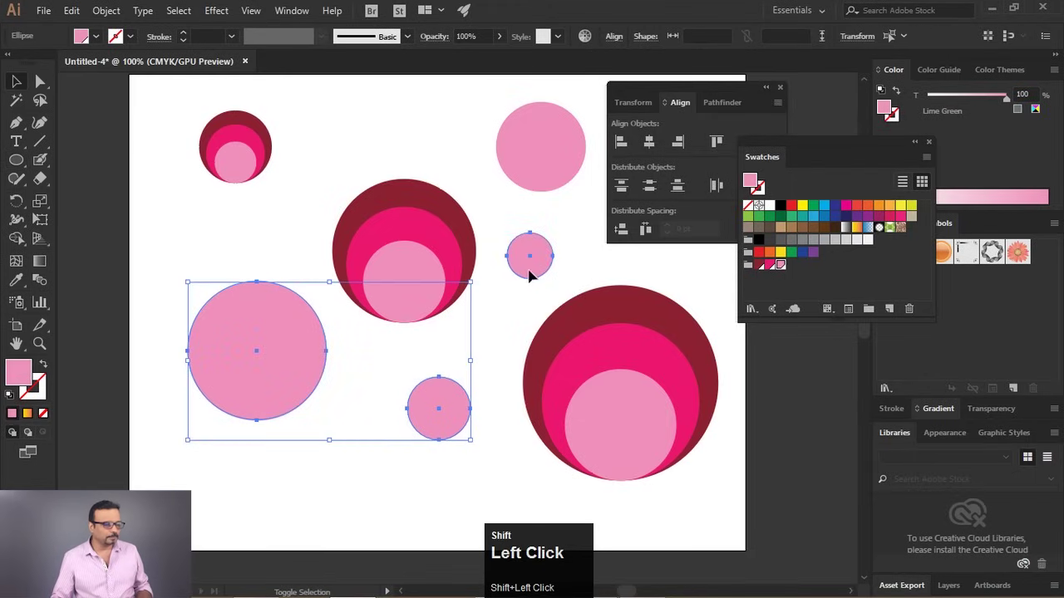
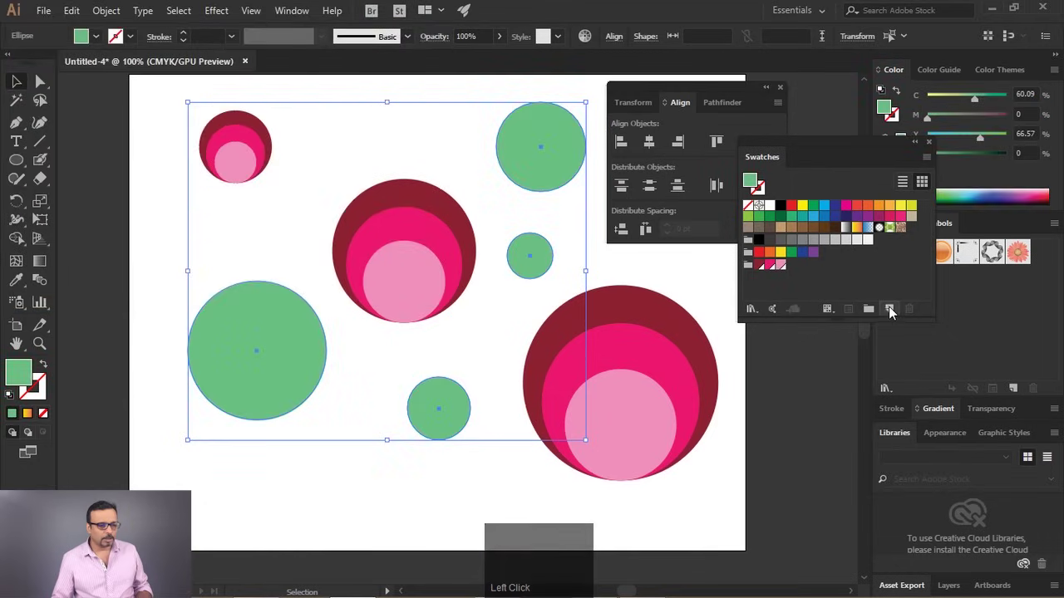
Save the green fill as a new non-global swatch and edit it to yellow
click(752, 271)
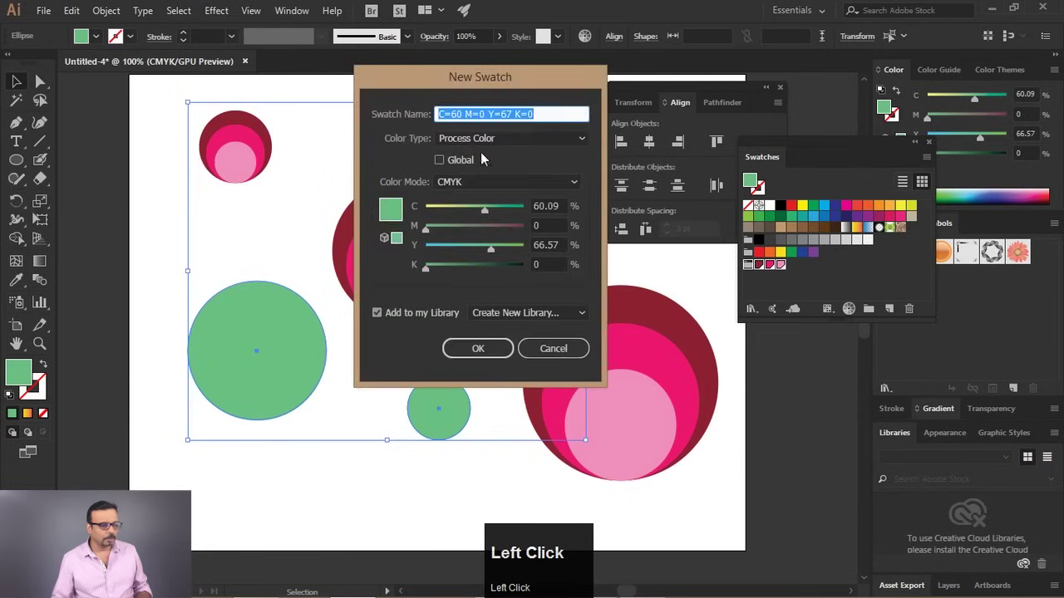
click(496, 351)
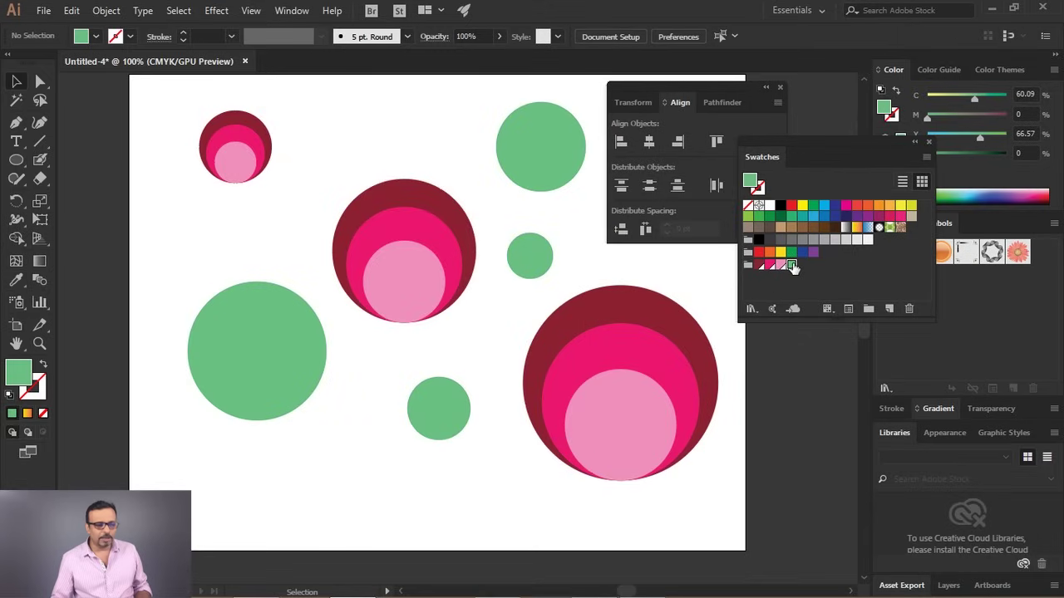
click(798, 268)
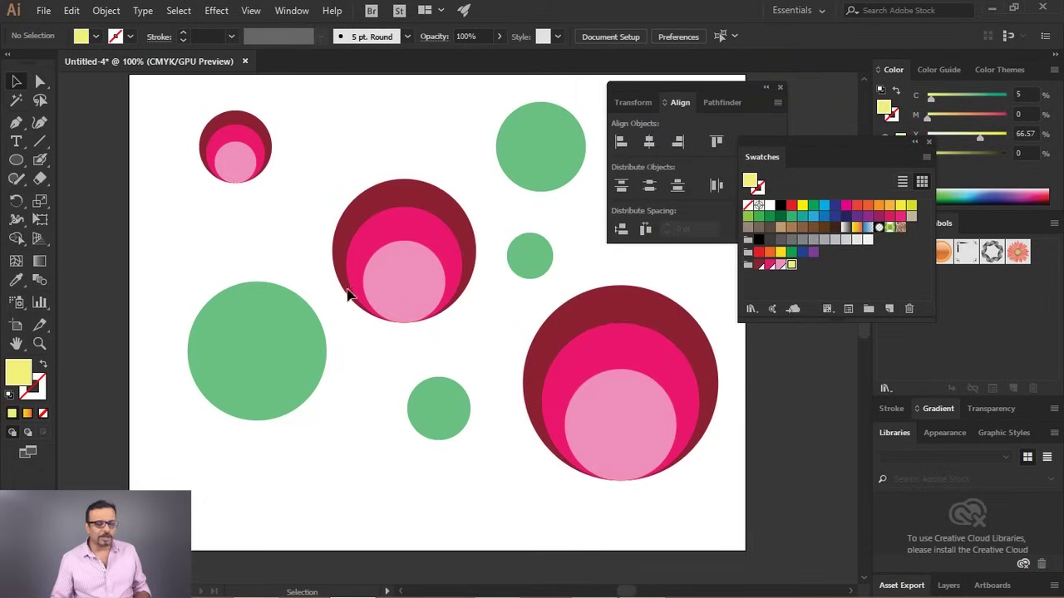
Delete all the green circles and drag the yellow swatch to the trash
click(562, 125)
key(Delete)
click(536, 261)
key(Delete)
click(454, 415)
key(Delete)
double_click(297, 374)
key(Delete)
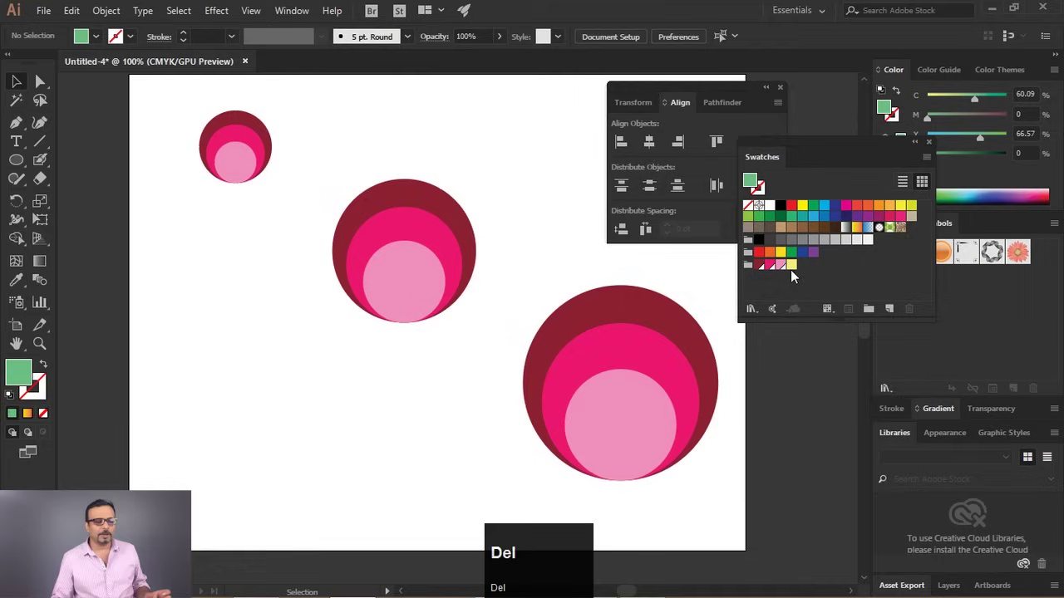
drag(797, 274, 718, 285)
Clear the artboard and float the Gradient panel, making a yellow-to-red gradient the fill
key(Delete)
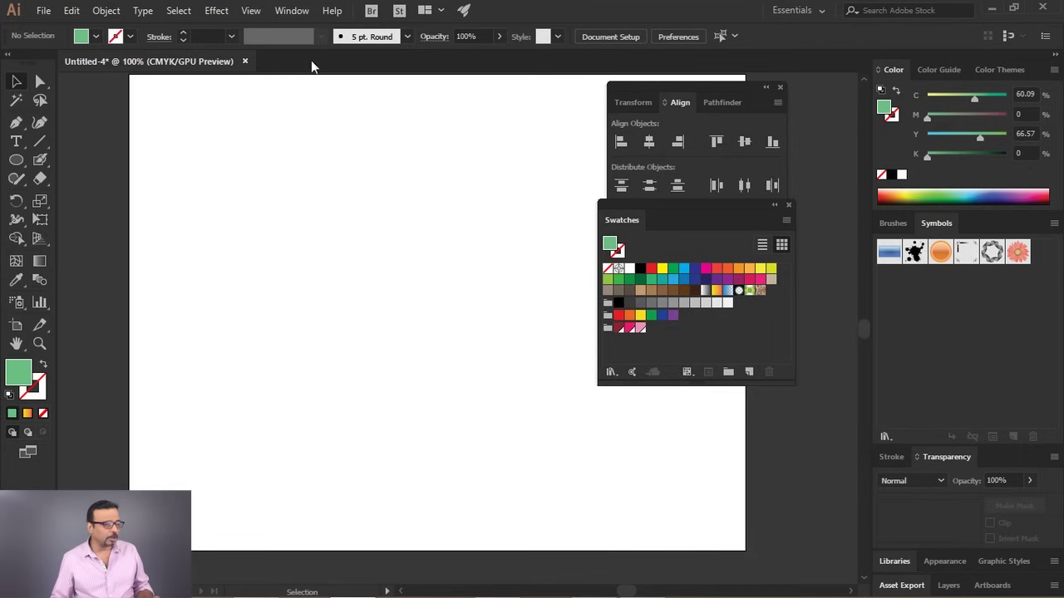
click(306, 15)
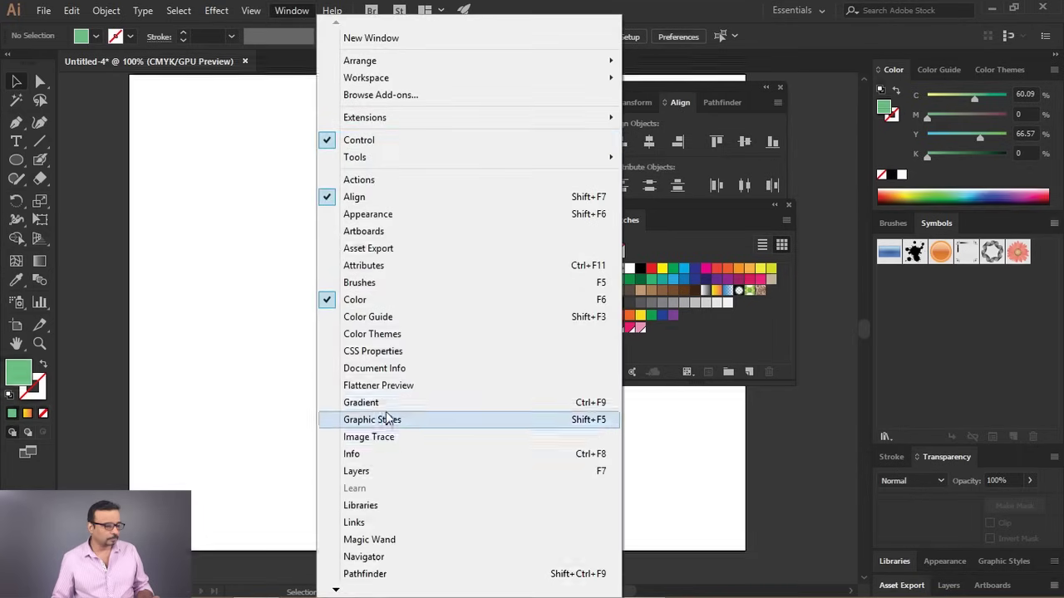
drag(393, 400, 778, 296)
drag(778, 297, 806, 269)
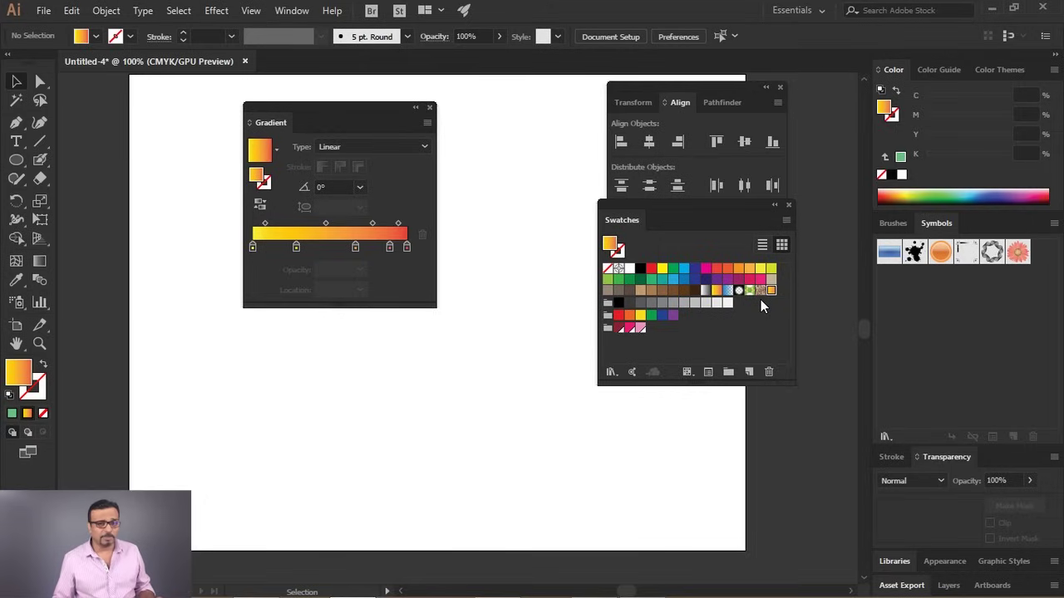
Close the gradient settings and revert the rectangle's fill to the gradient
click(433, 114)
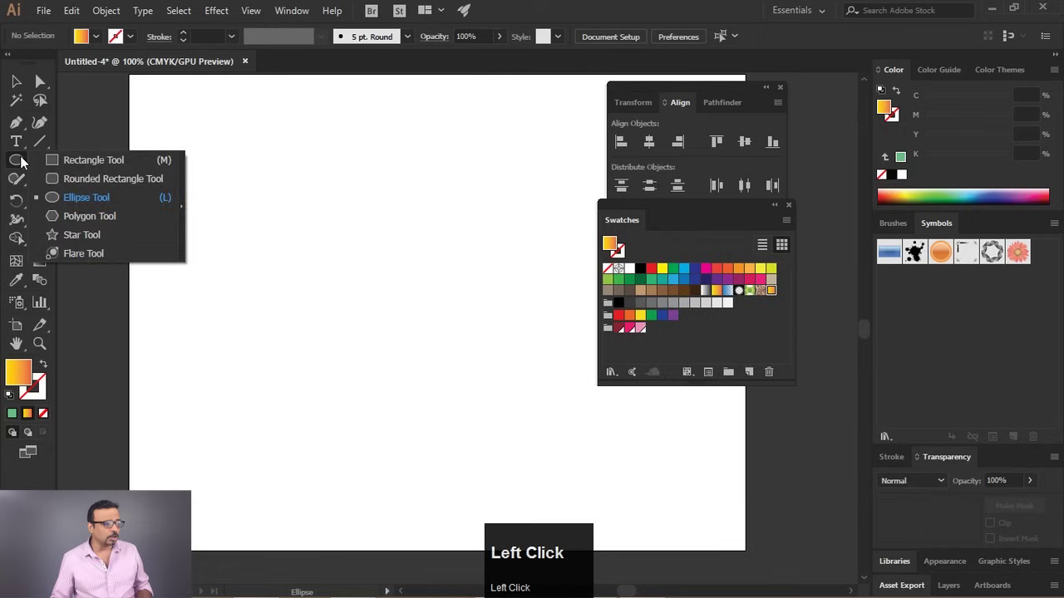
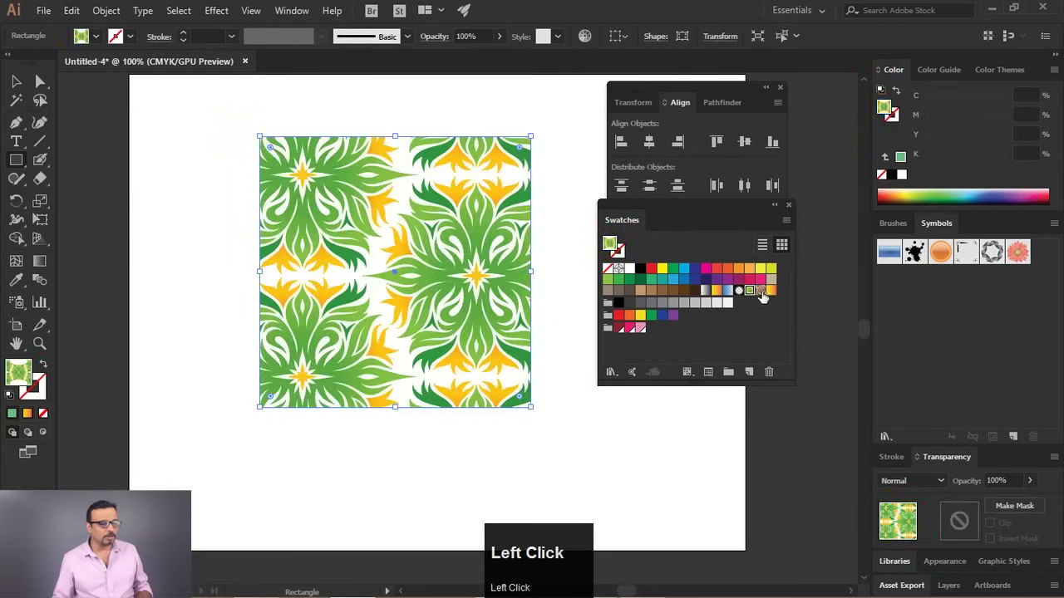
key(ctrl+z)
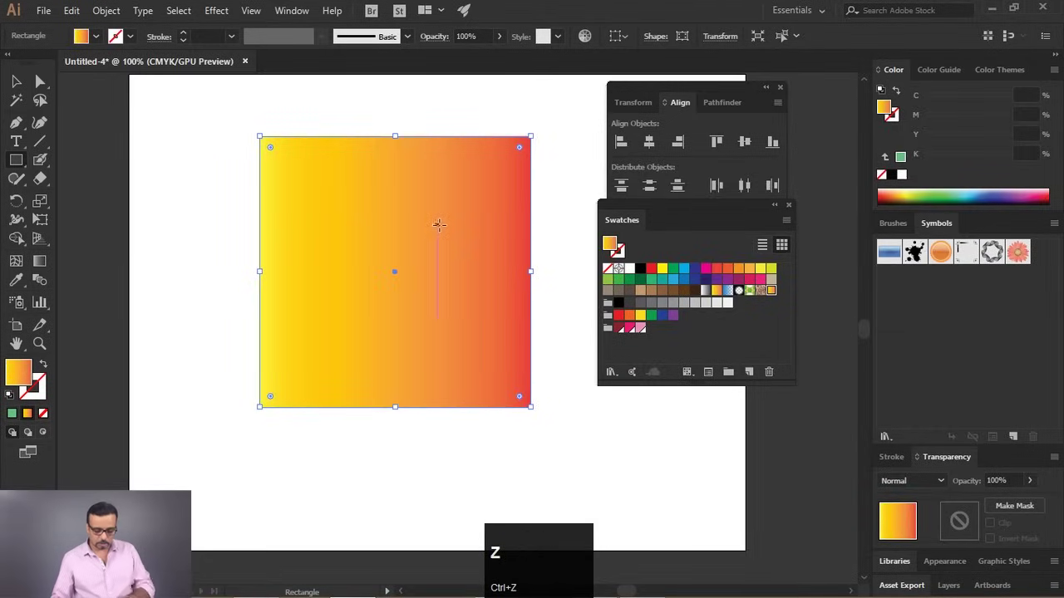
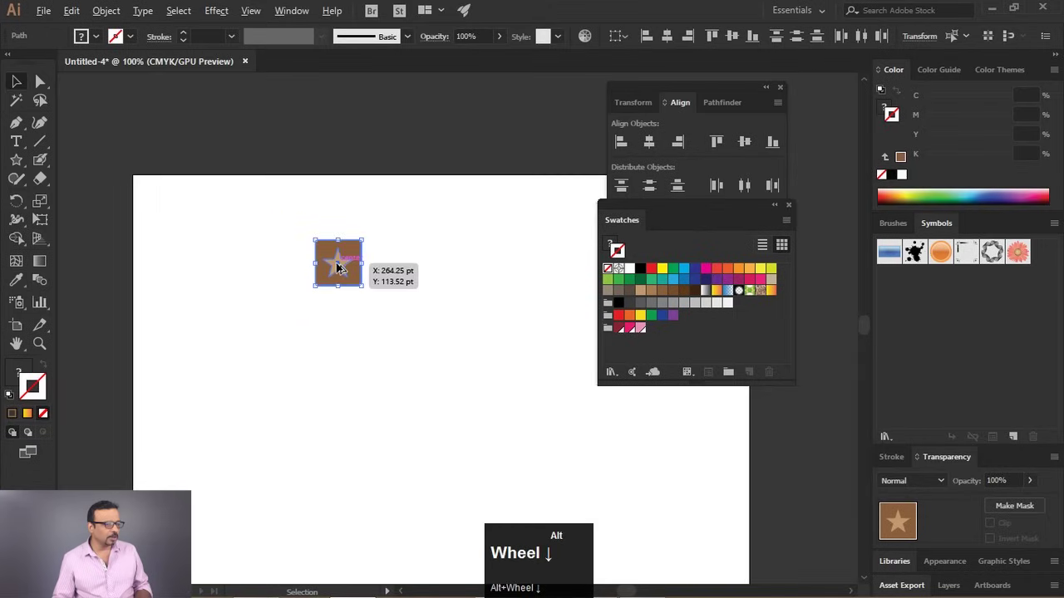
Select the star tile artwork and zoom around the New Pattern Swatch 6 preview
click(449, 292)
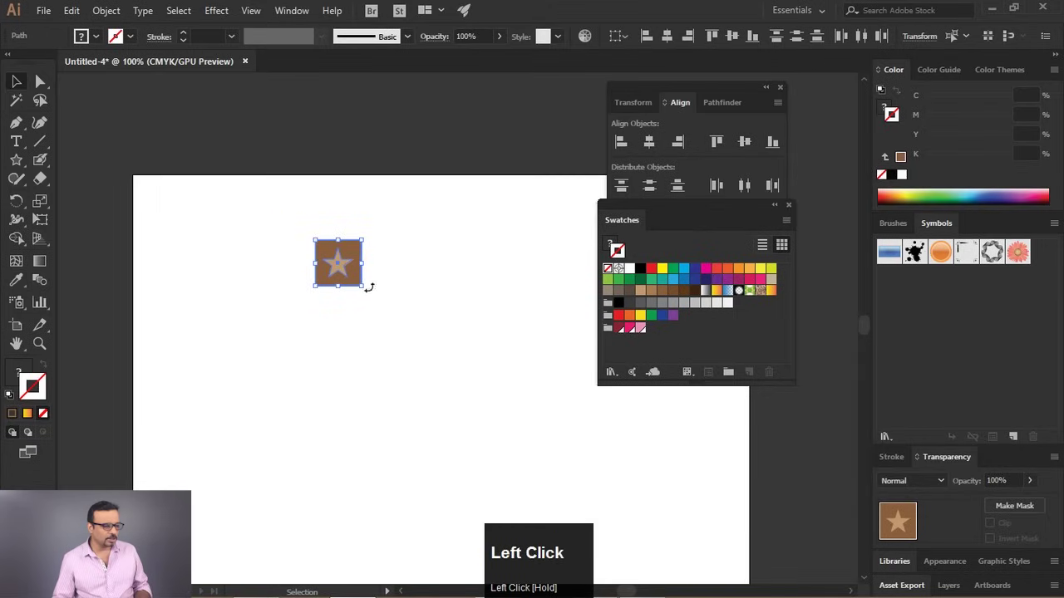
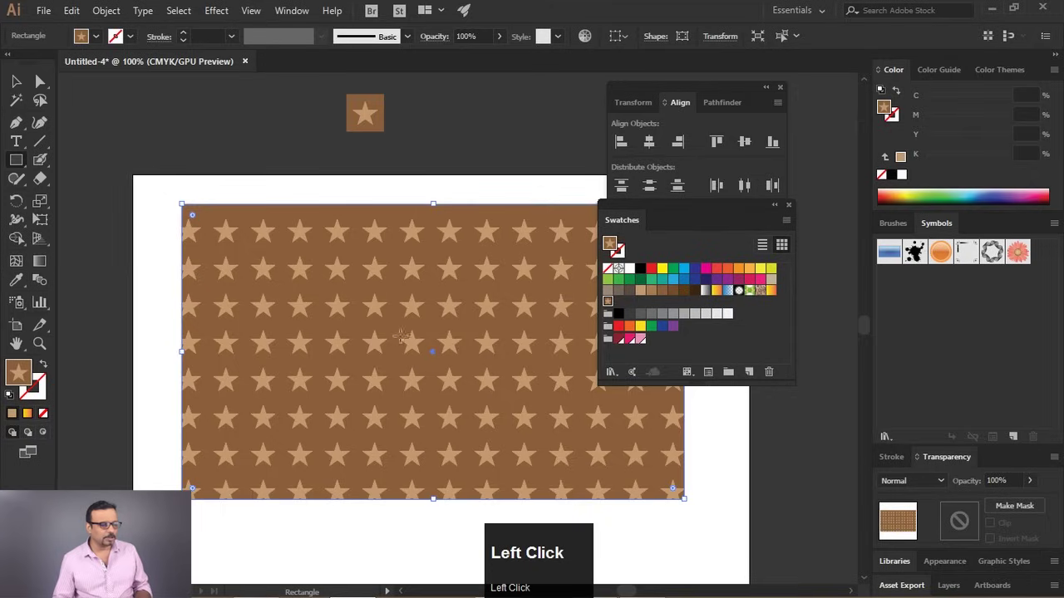
scroll(up, 3)
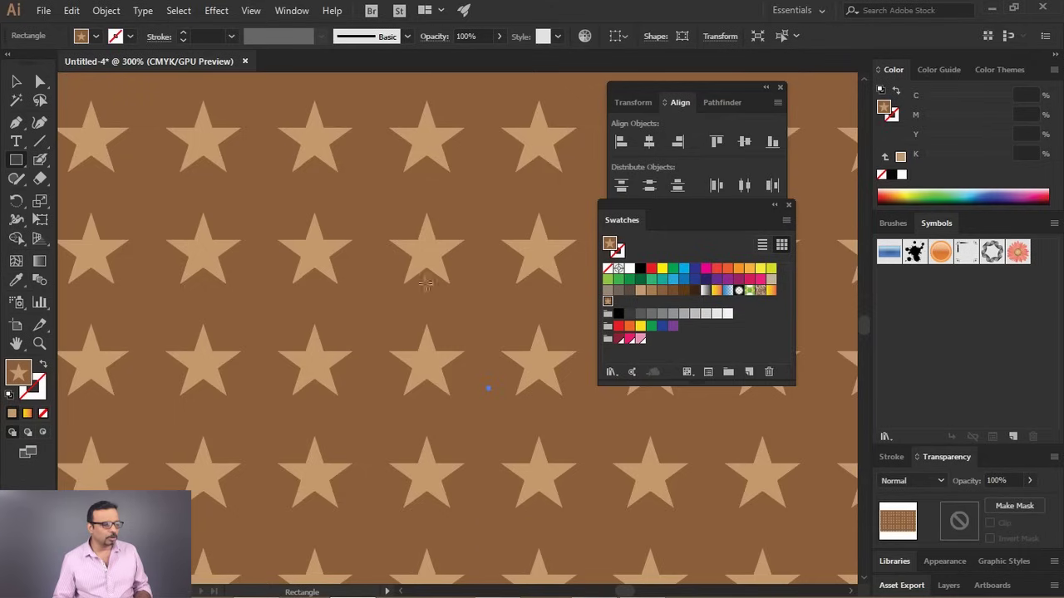
key(space)
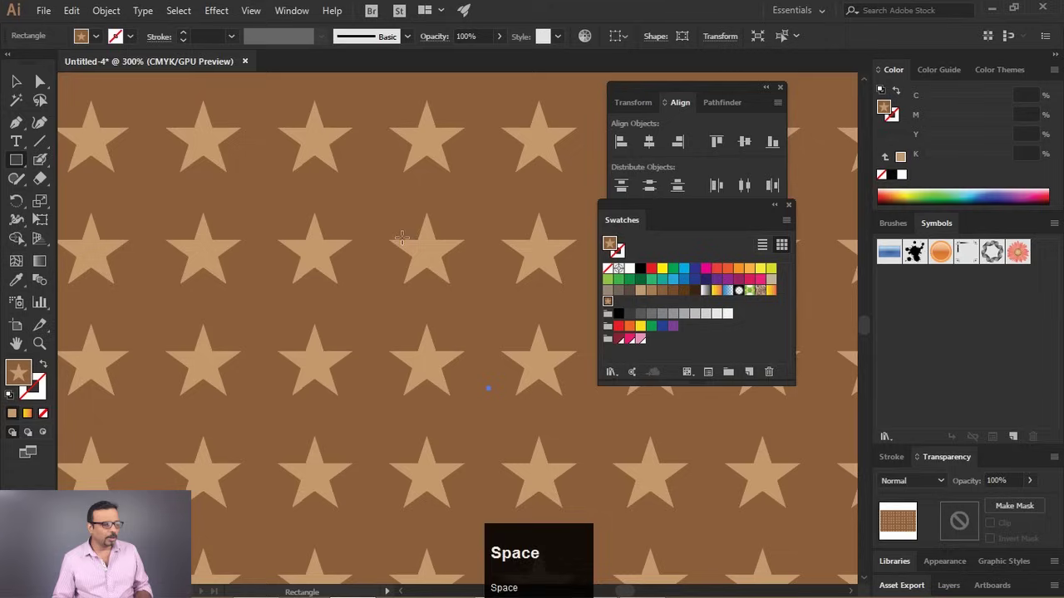
key(space)
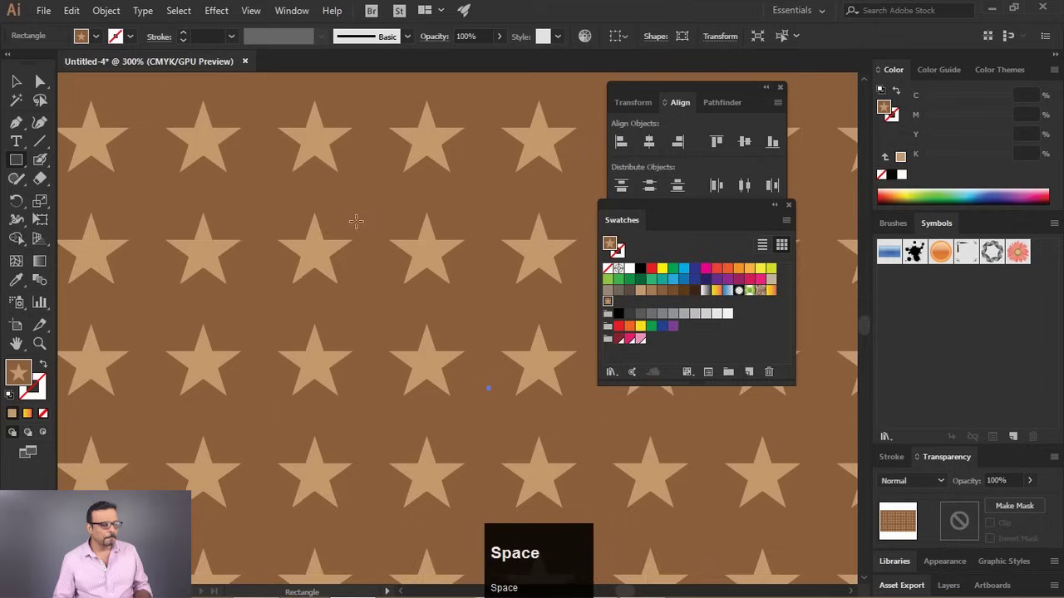
scroll(down, 3)
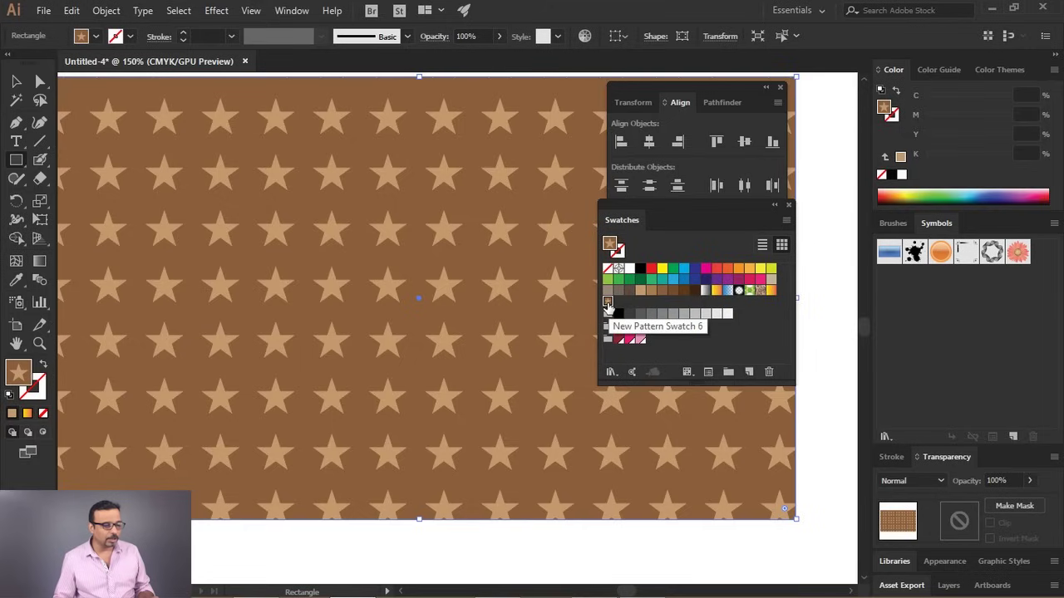
Try hex tiling, then set the star pattern's Tile Type to Brick by Row
click(613, 309)
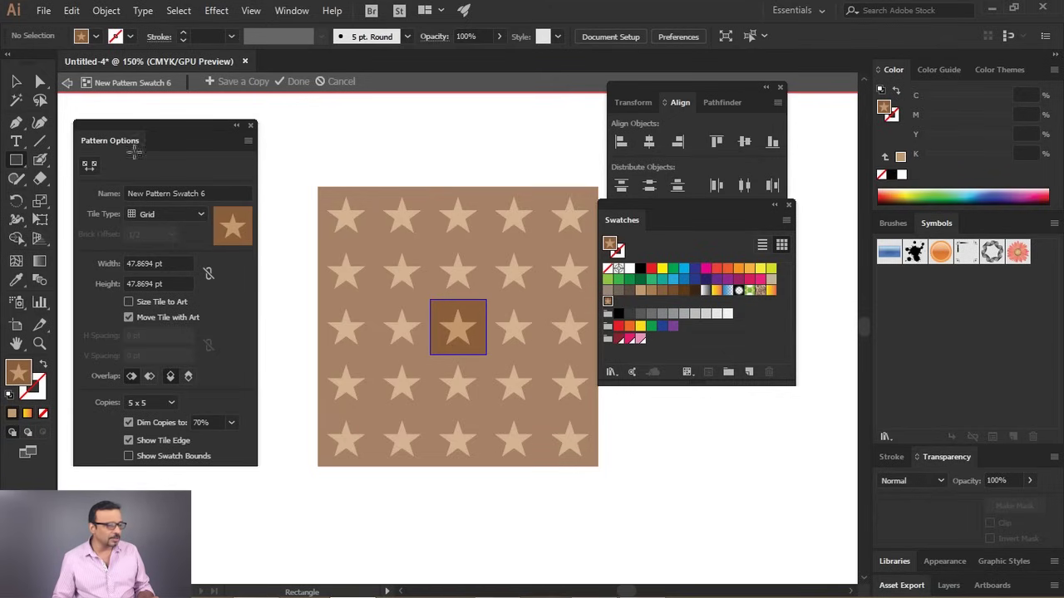
drag(137, 130, 143, 224)
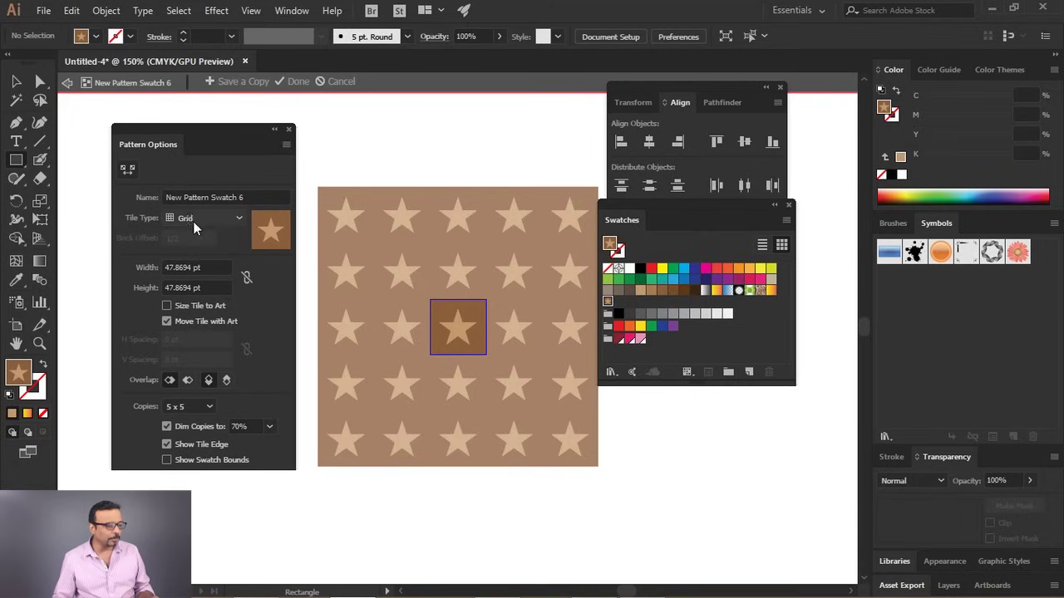
click(222, 223)
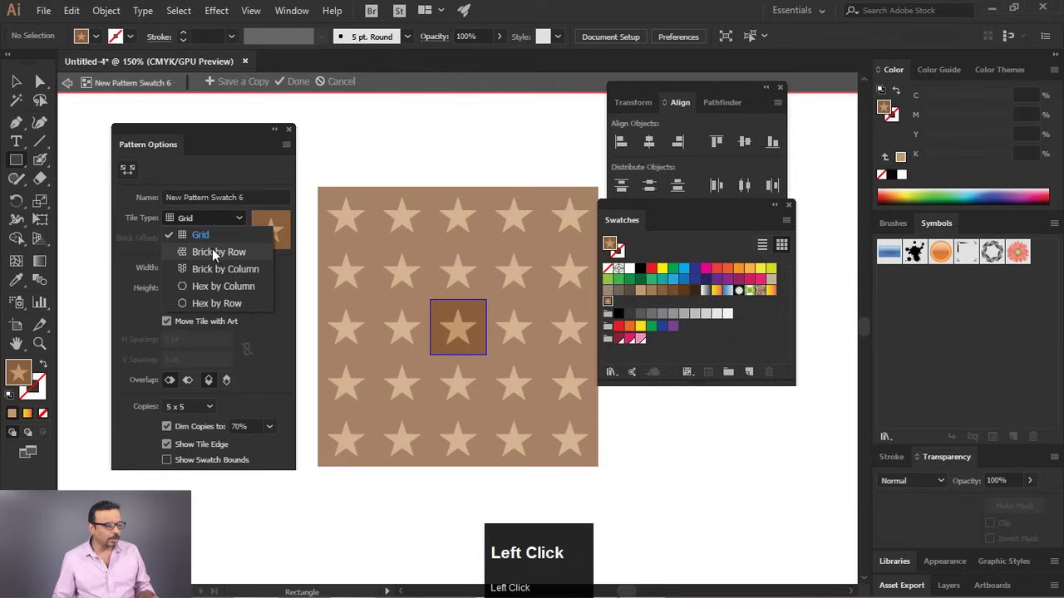
click(219, 256)
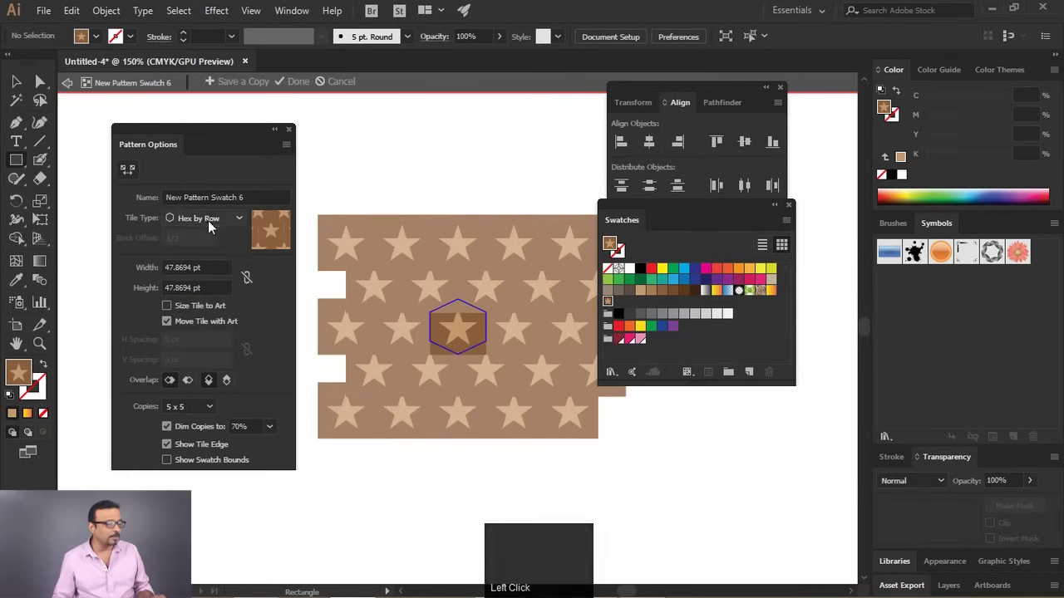
click(212, 219)
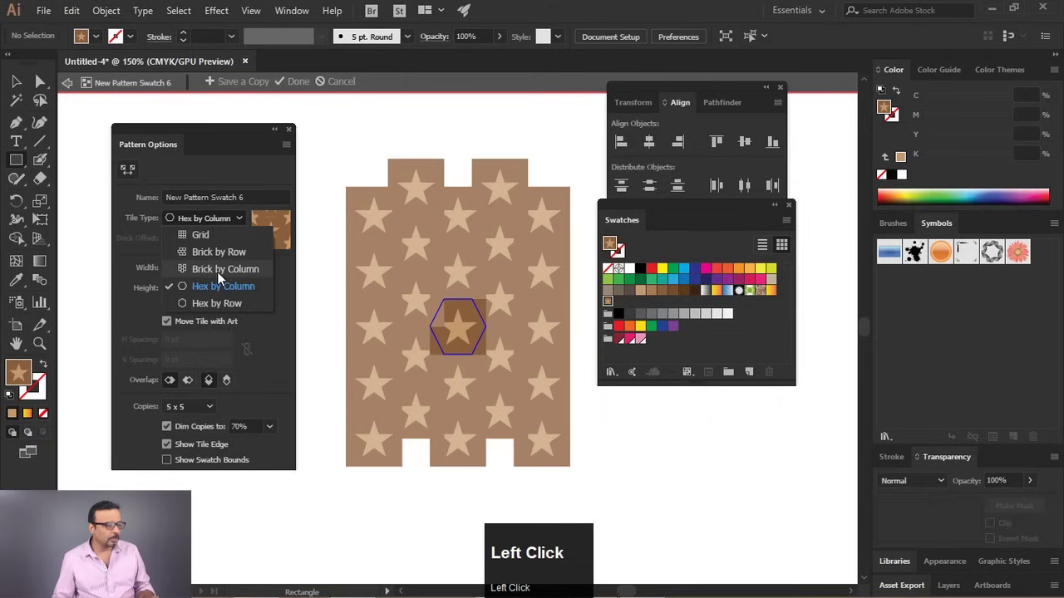
click(222, 253)
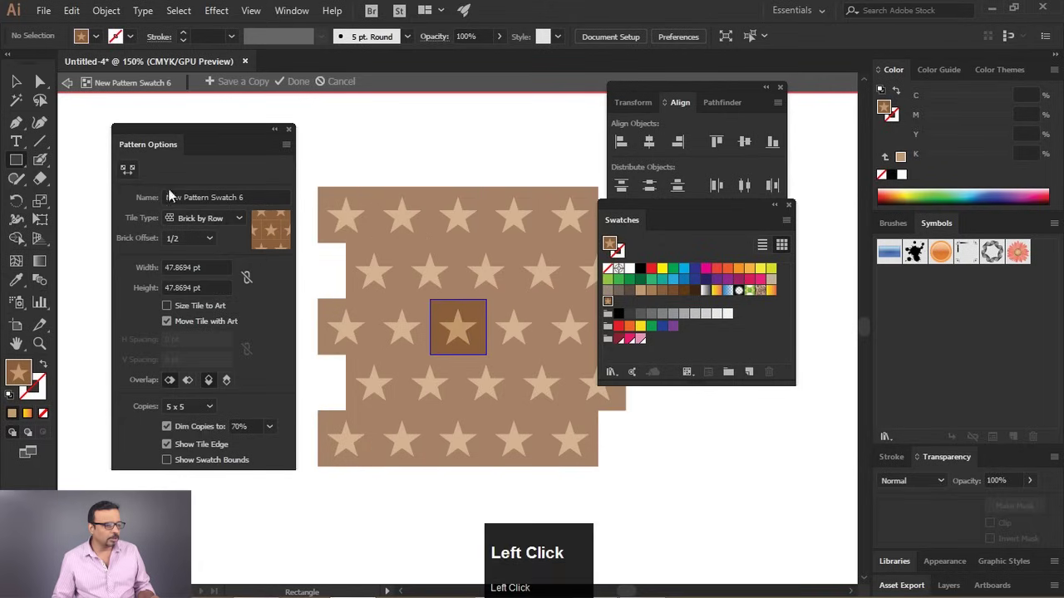
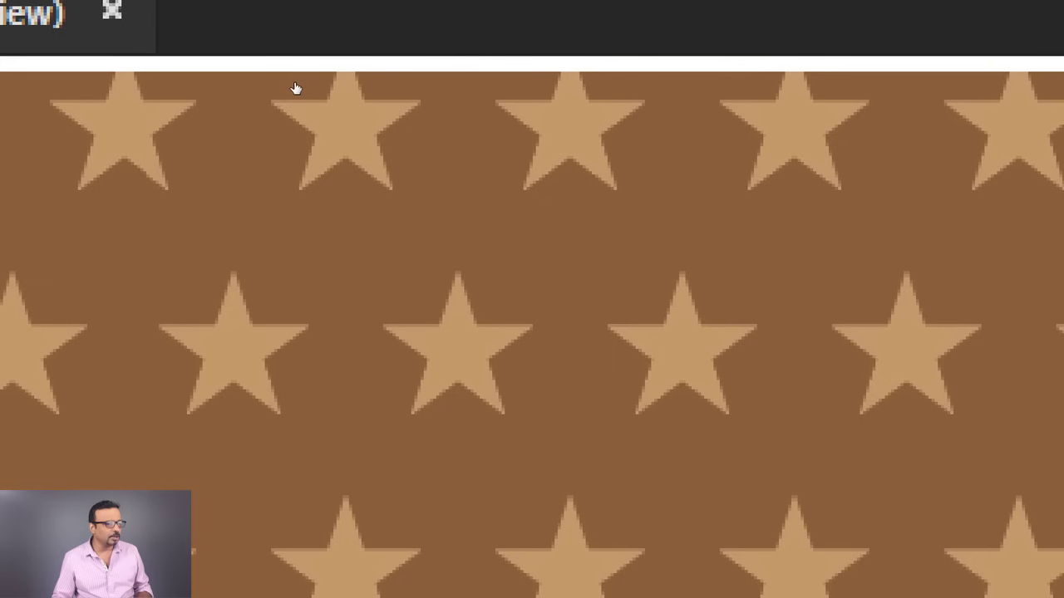
scroll(down, 3)
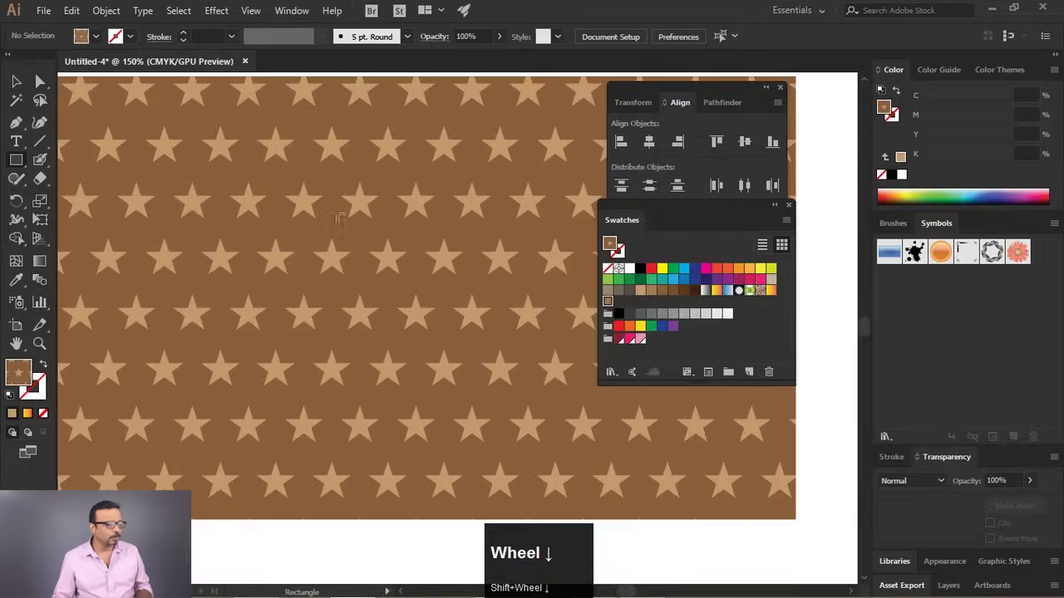
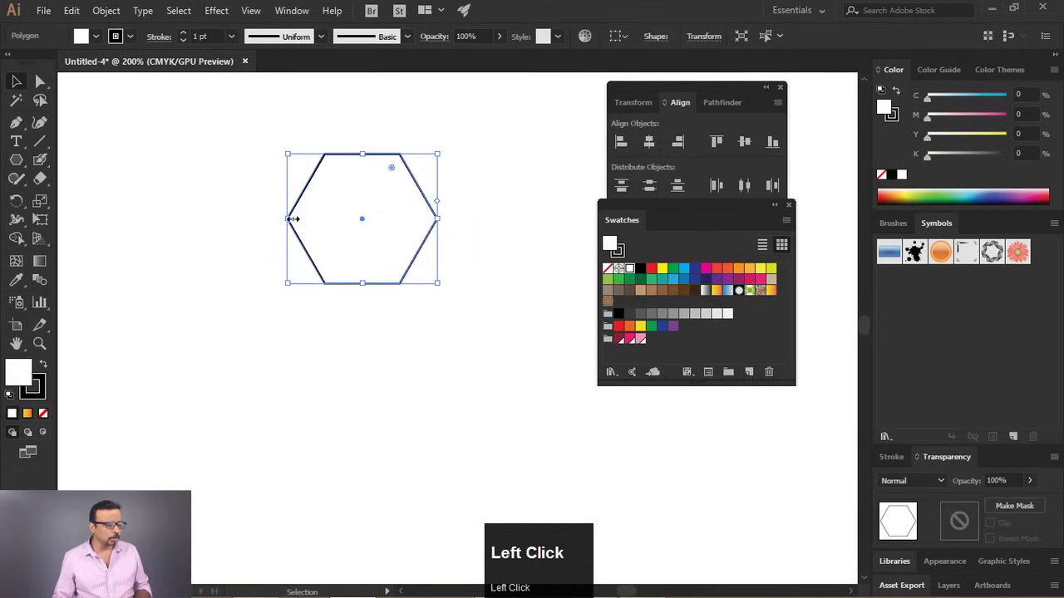
Start Alt-drag copying the hexagon to build the nested hexagon tile
click(392, 182)
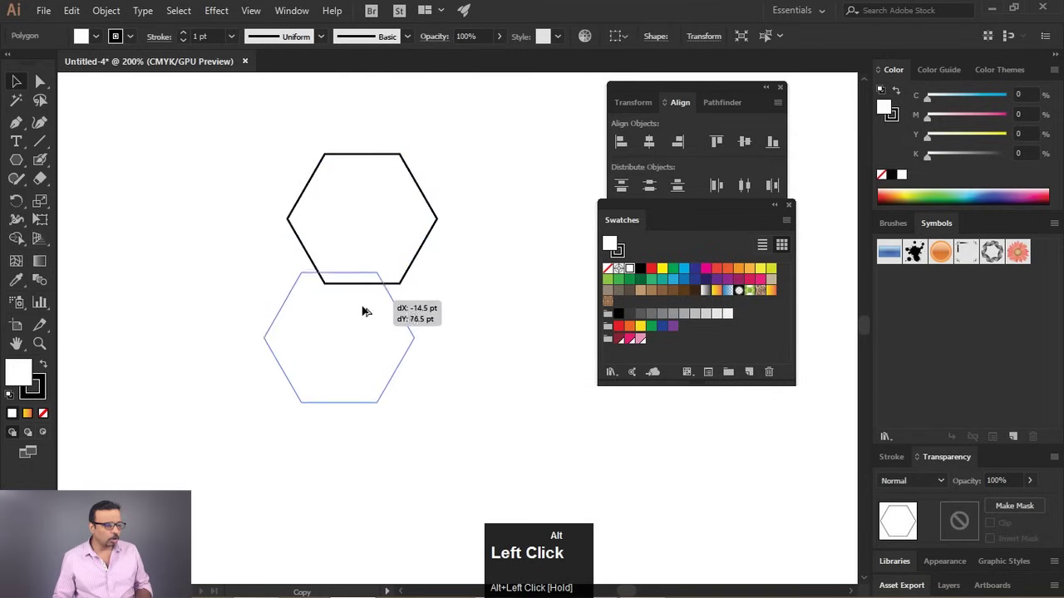
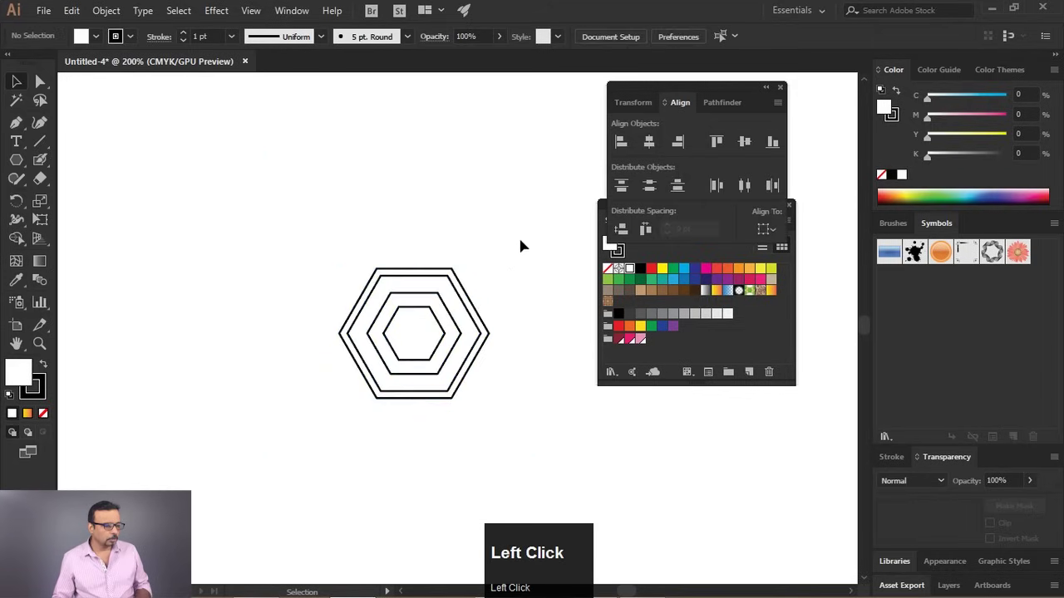
scroll(up, 3)
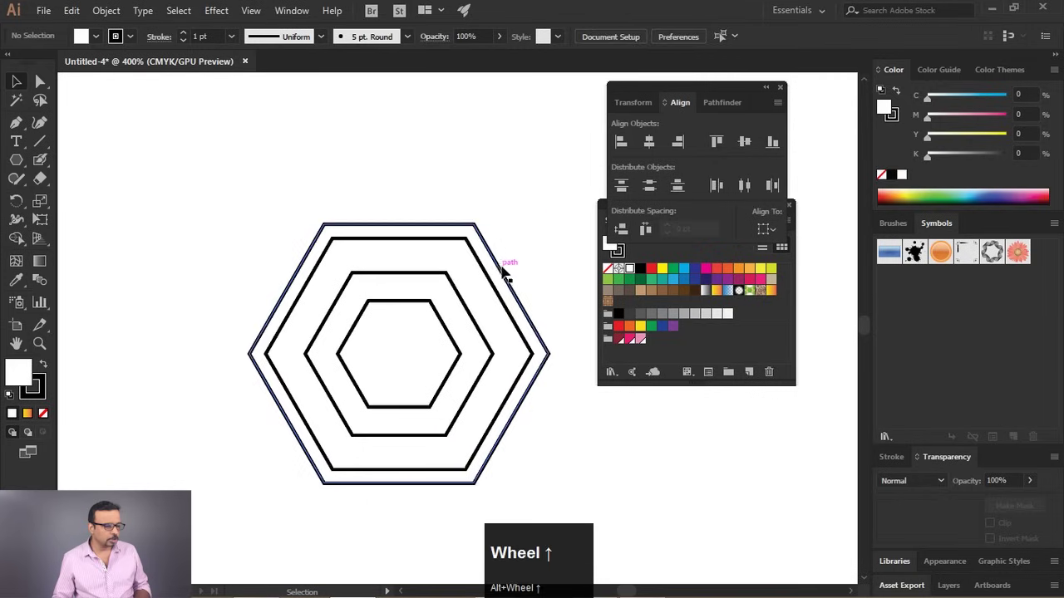
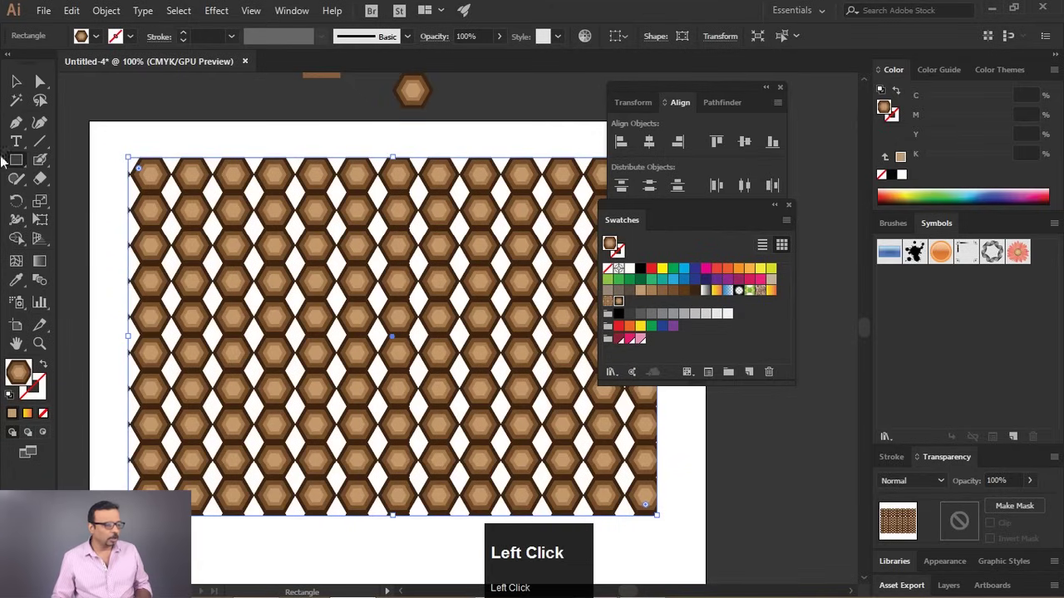
Deselect the patterned rectangle before opening New Pattern Swatch 7
click(22, 78)
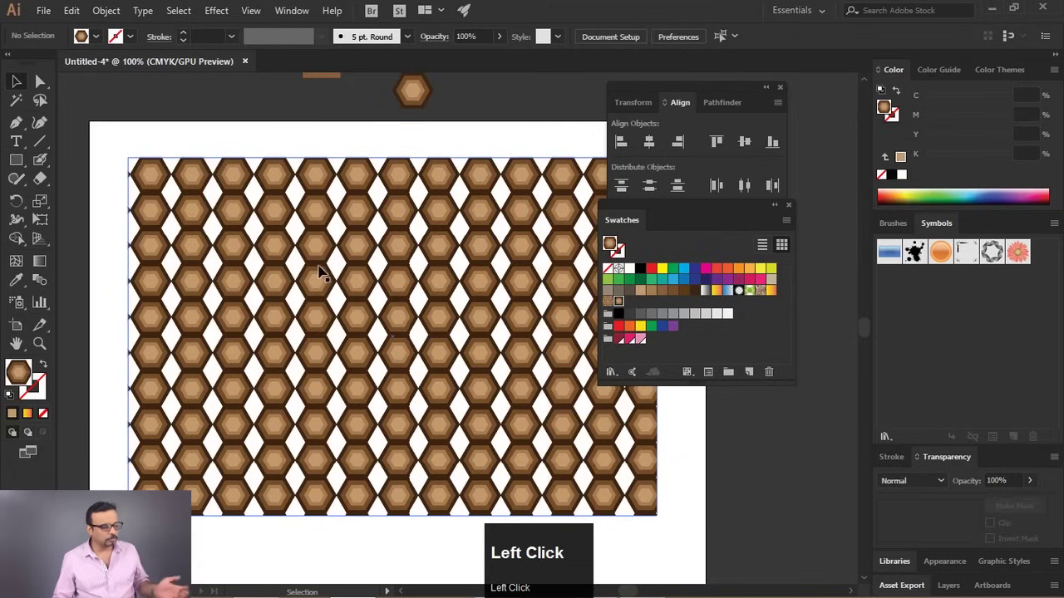
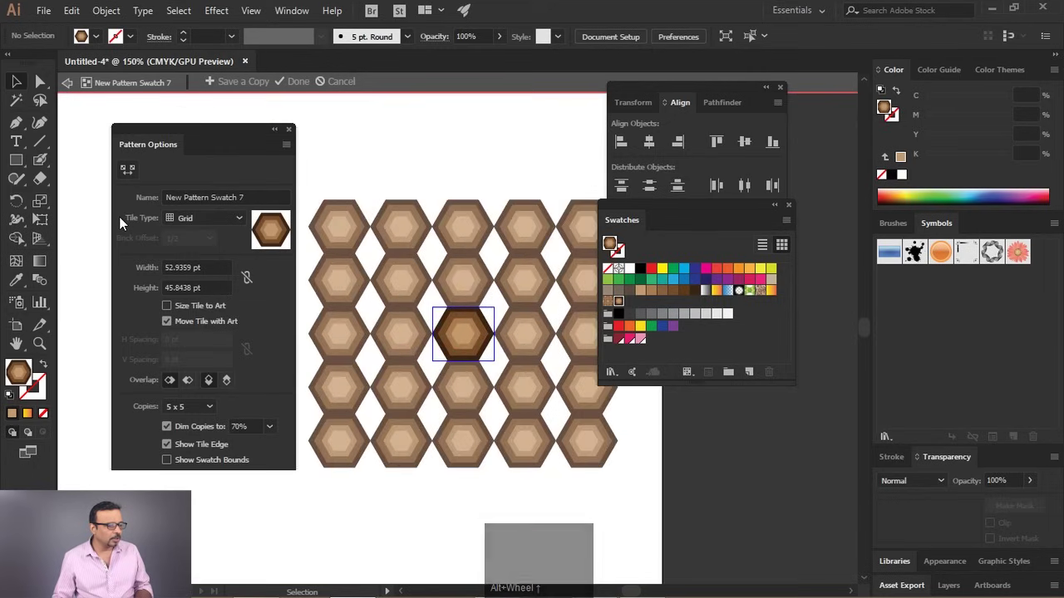
Set the nested-hexagon pattern's Tile Type to Hex by Column and apply it
click(201, 221)
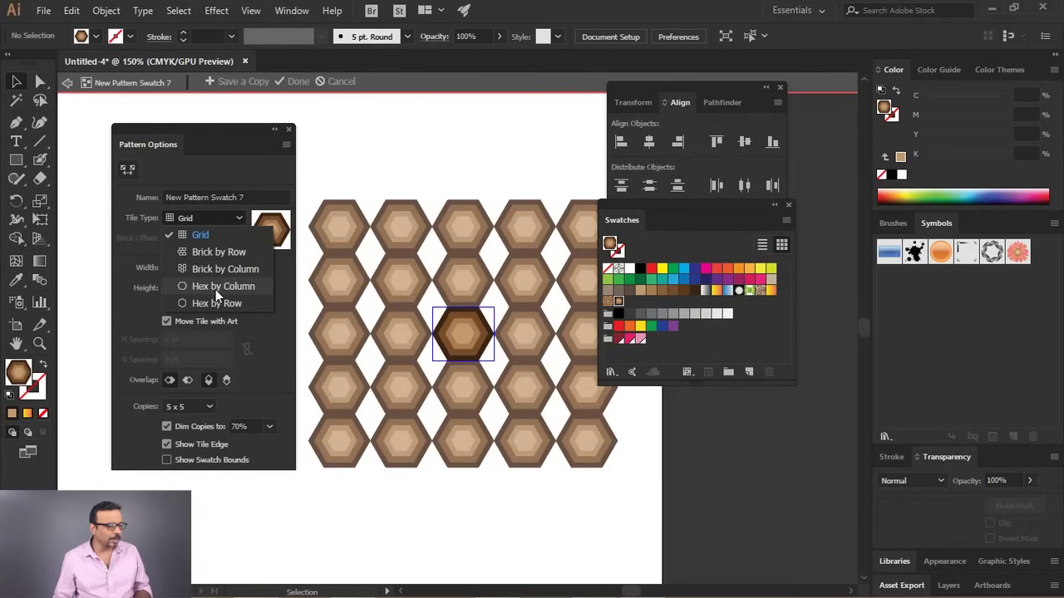
click(221, 294)
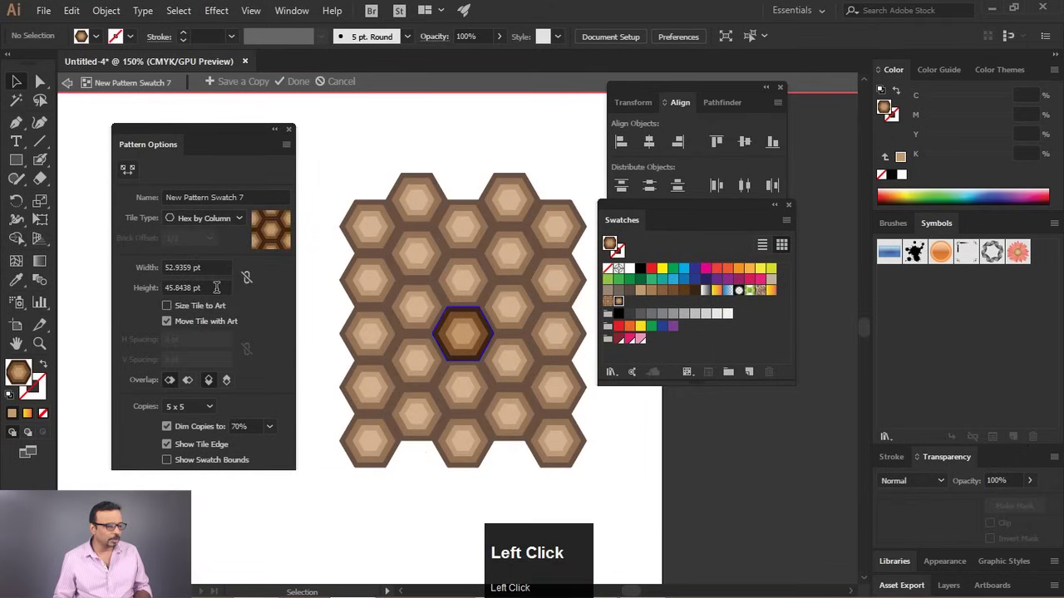
click(452, 353)
drag(219, 222, 215, 220)
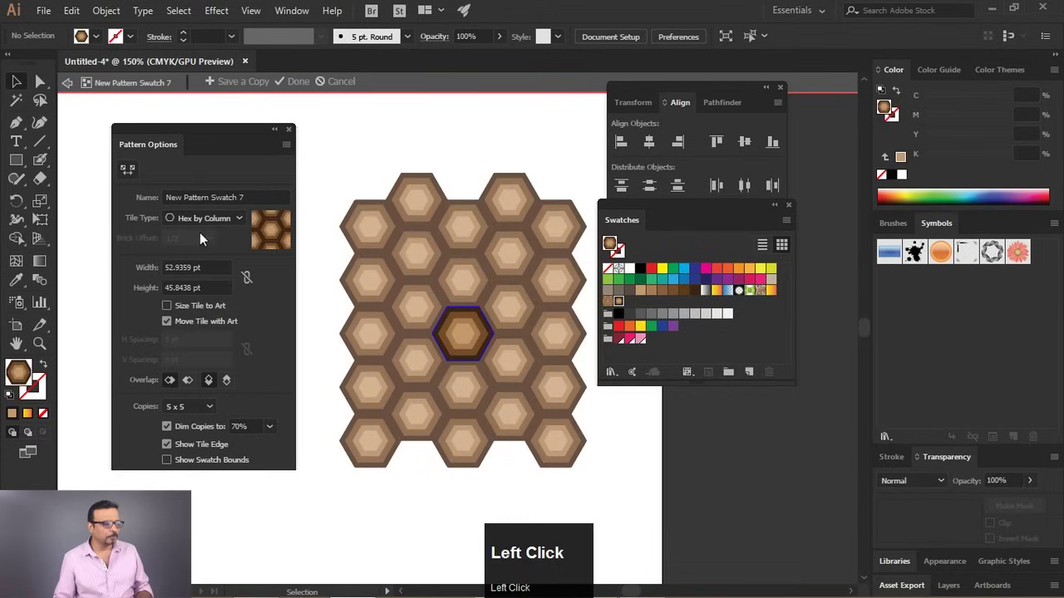
click(463, 249)
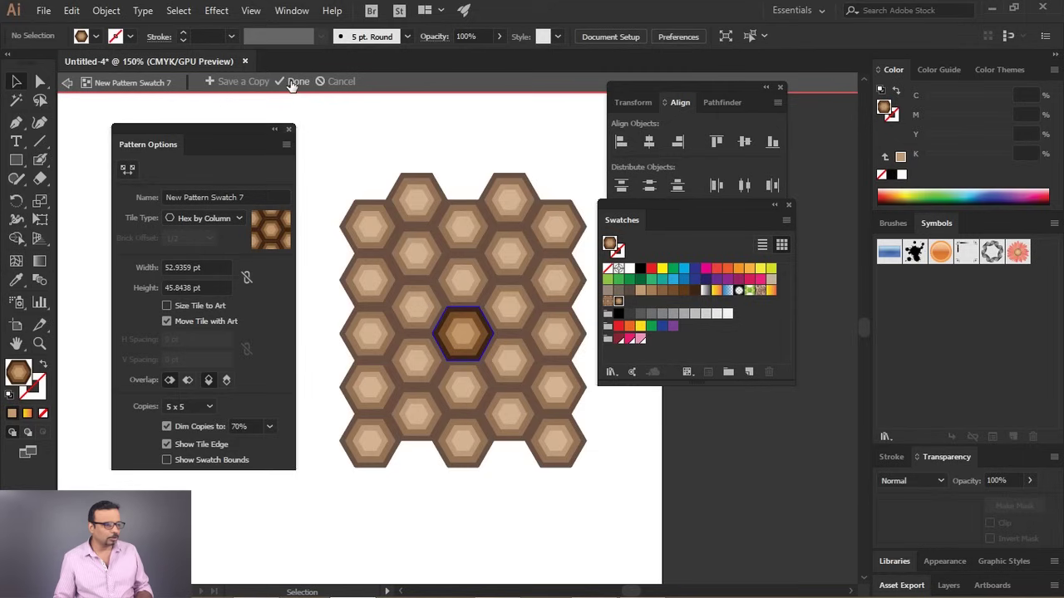
double_click(295, 86)
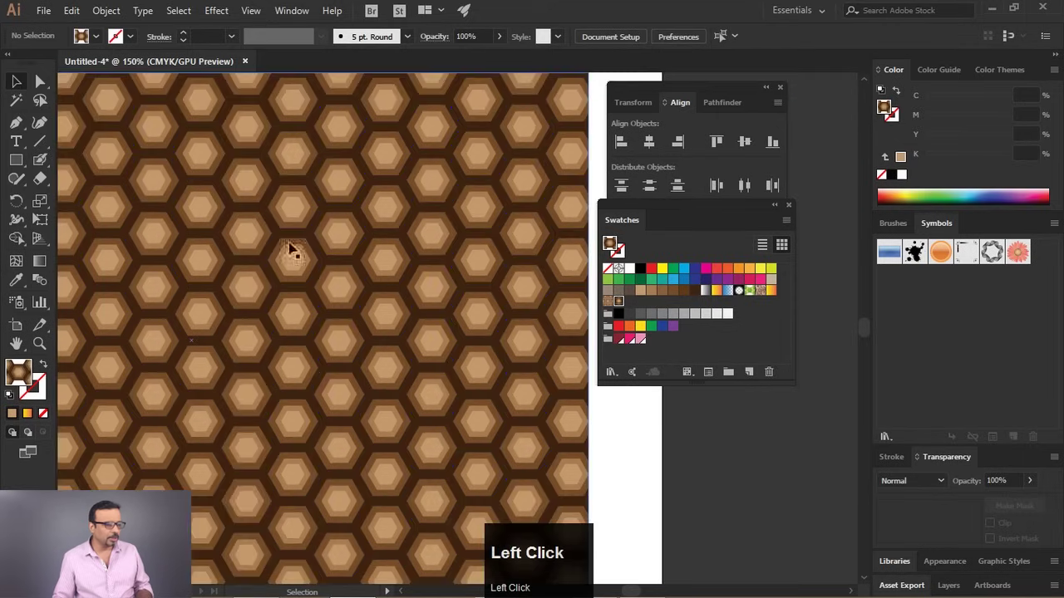
Zoom and pan around the honeycomb-filled rectangle to inspect the result
scroll(down, 3)
scroll(up, 3)
key(space)
click(193, 292)
key(space)
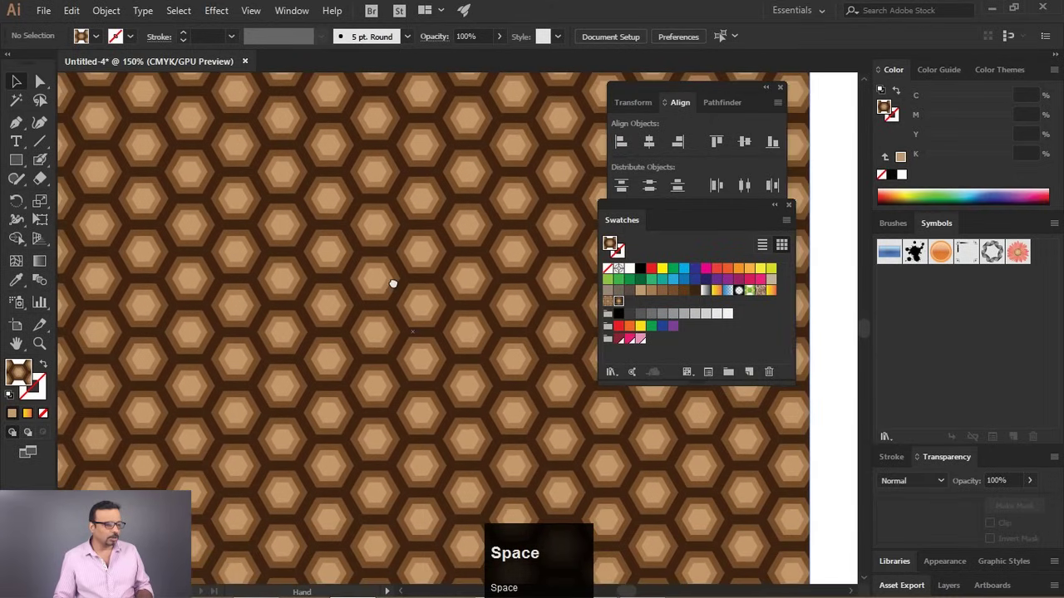
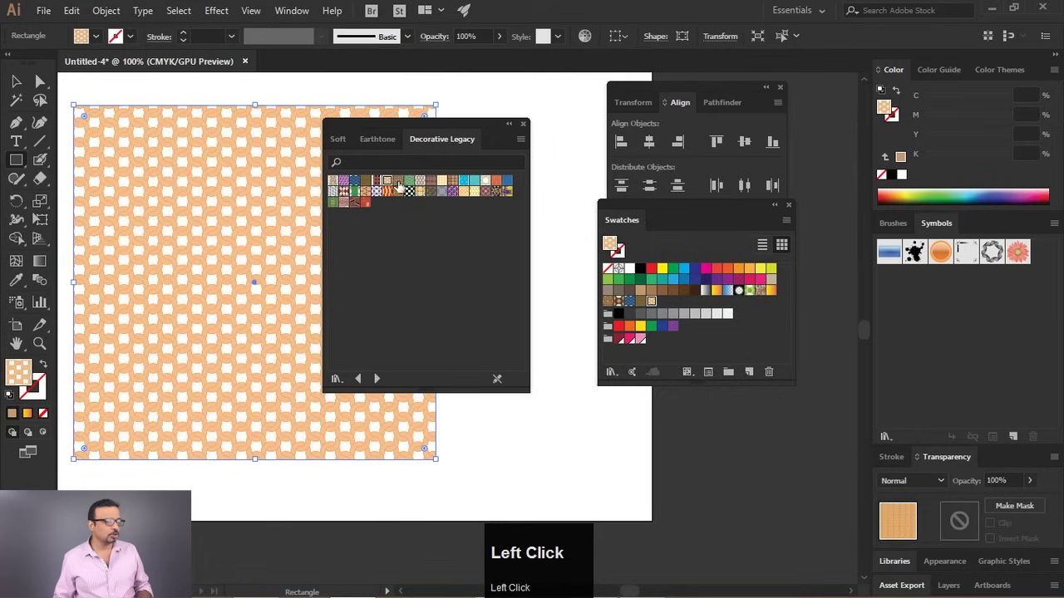
Fill the rectangle with the purple geometric Decorative Legacy pattern and deselect it to view the result
scroll(up, 3)
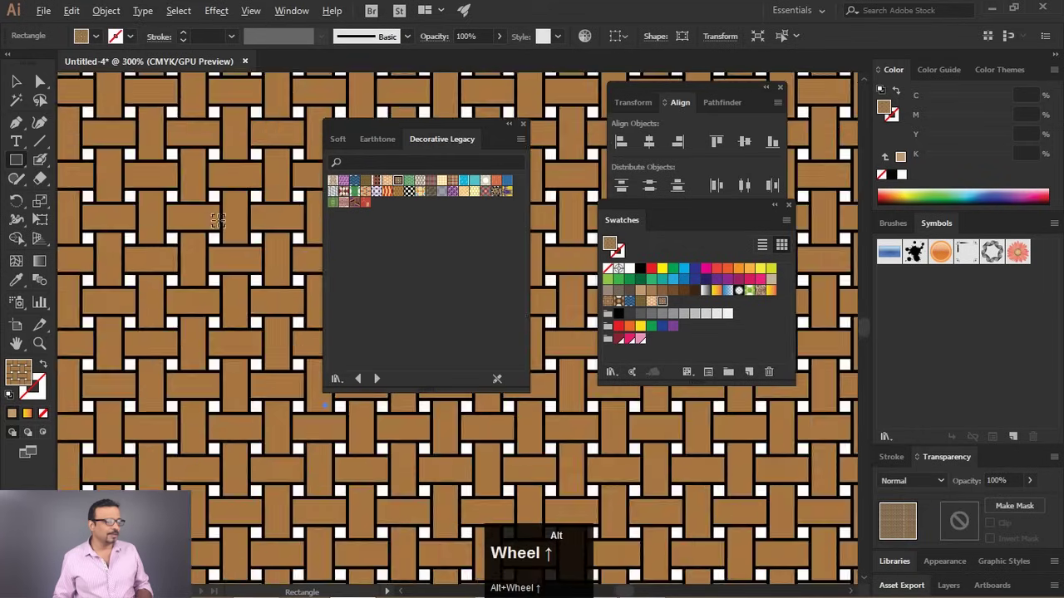
scroll(down, 3)
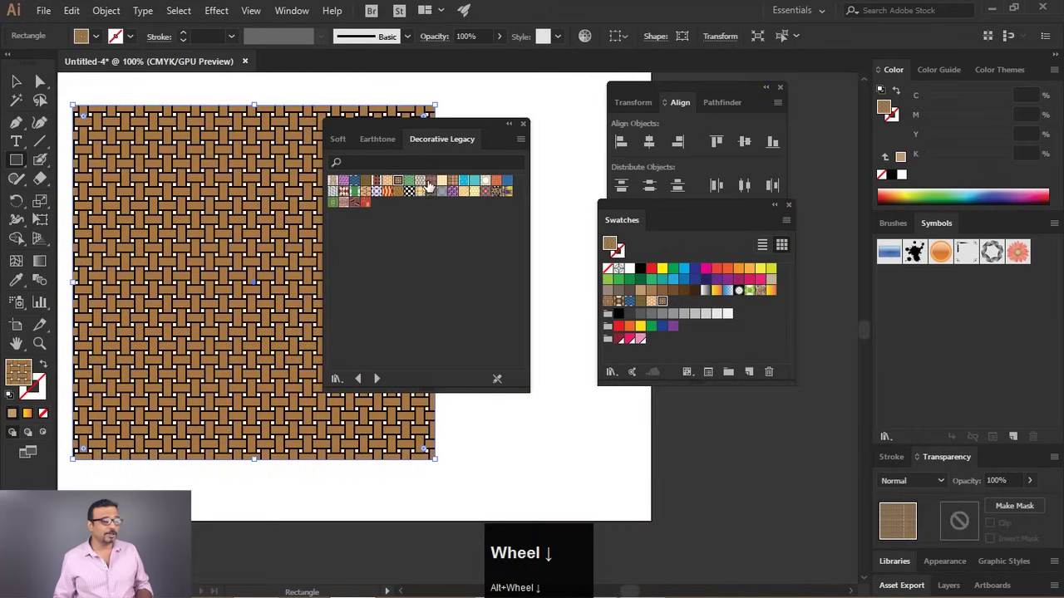
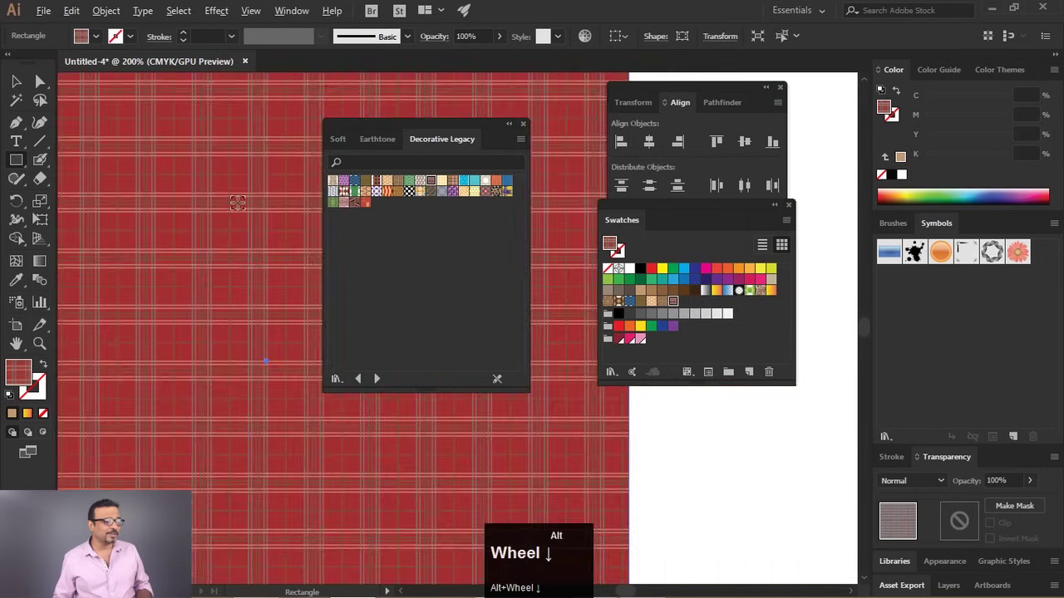
scroll(down, 3)
click(455, 198)
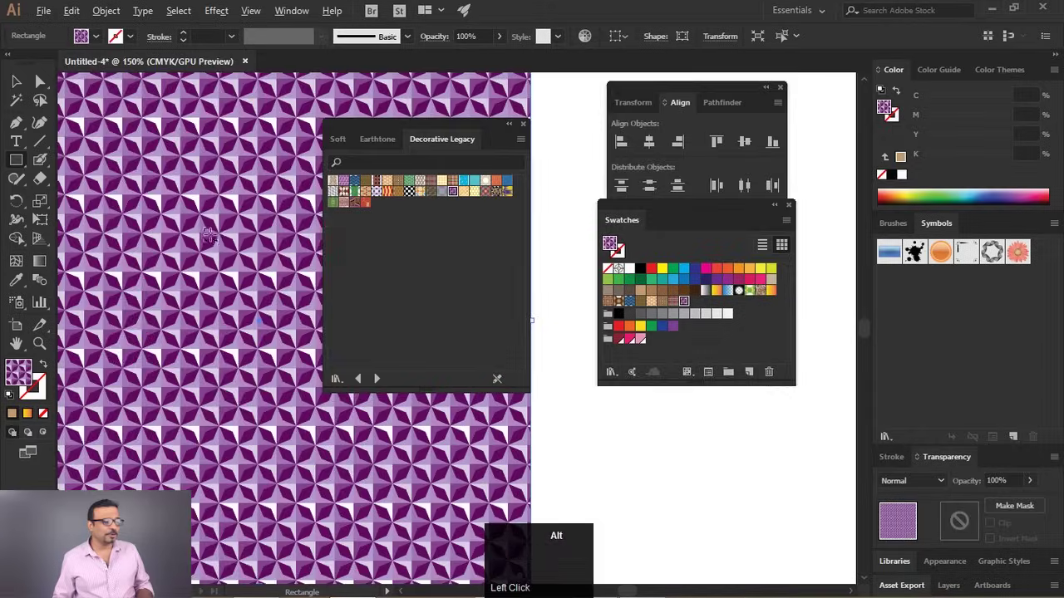
scroll(up, 3)
scroll(down, 3)
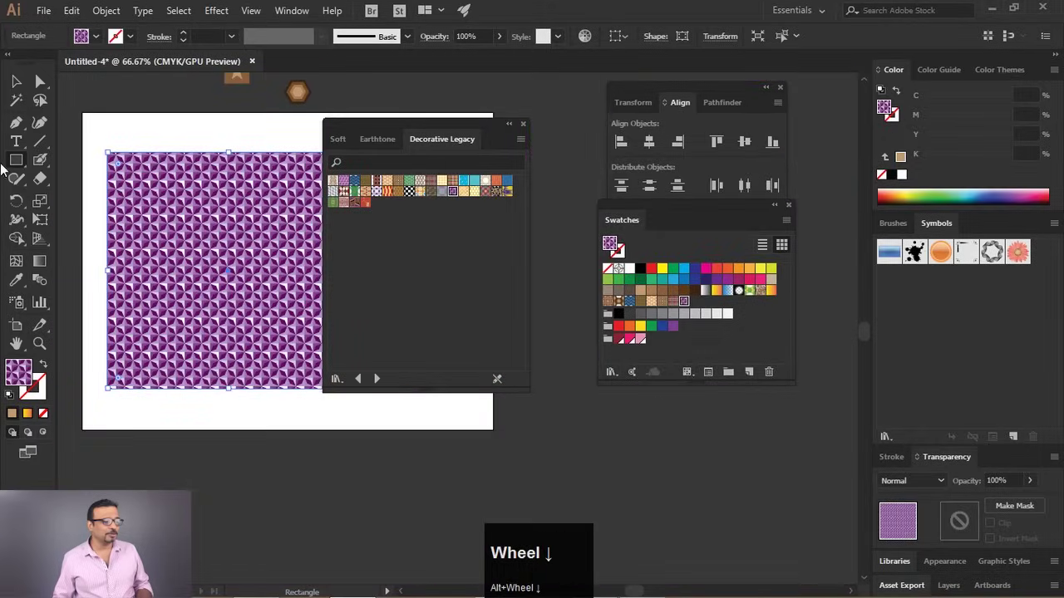
click(17, 84)
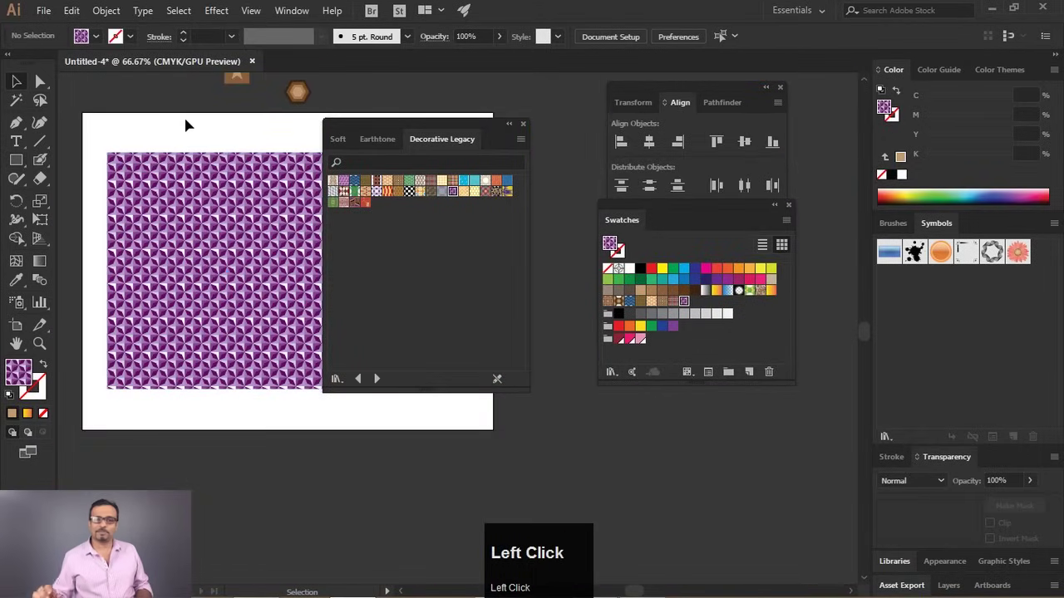